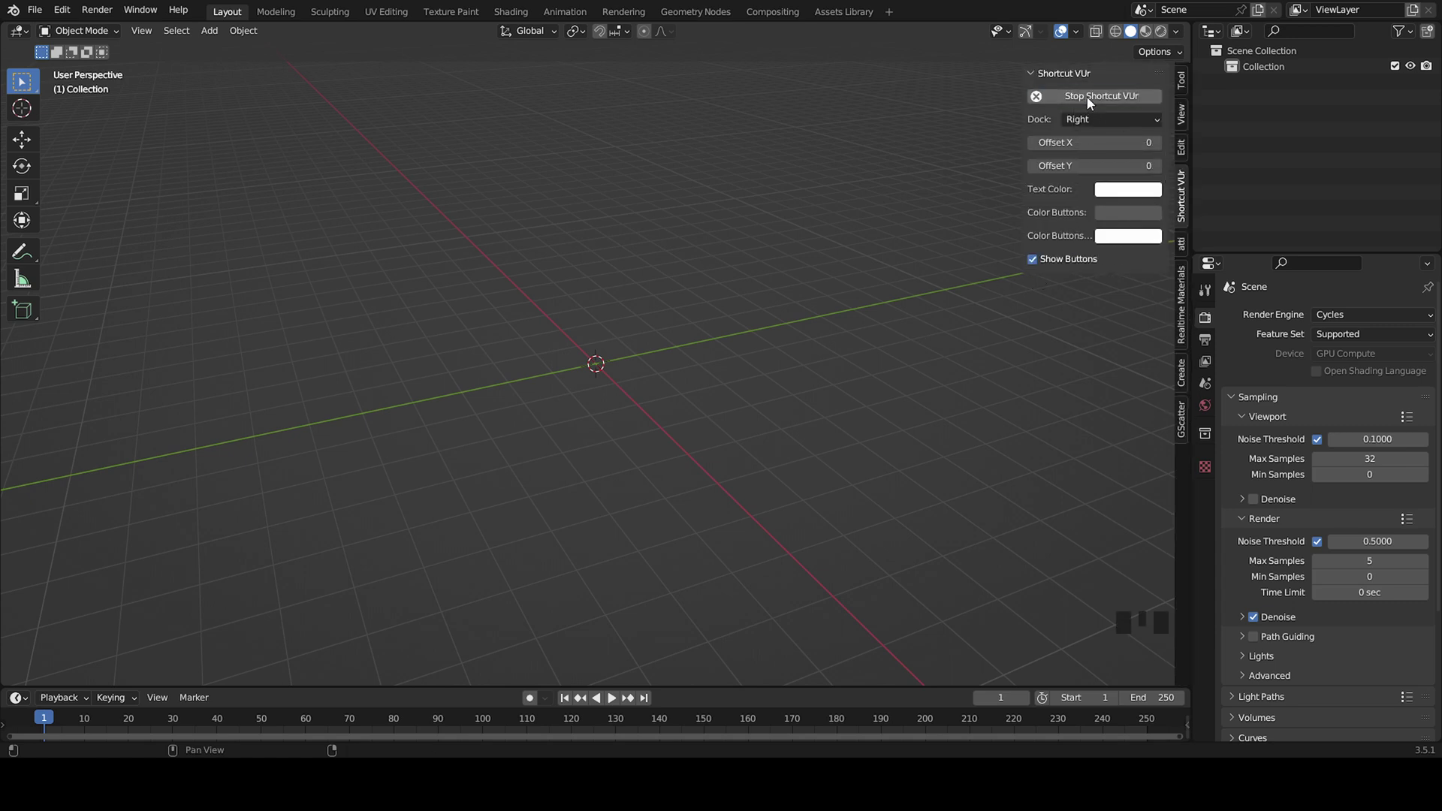
# - Hide the viewport sidebar to clear the 3D view
pyautogui.press('n')
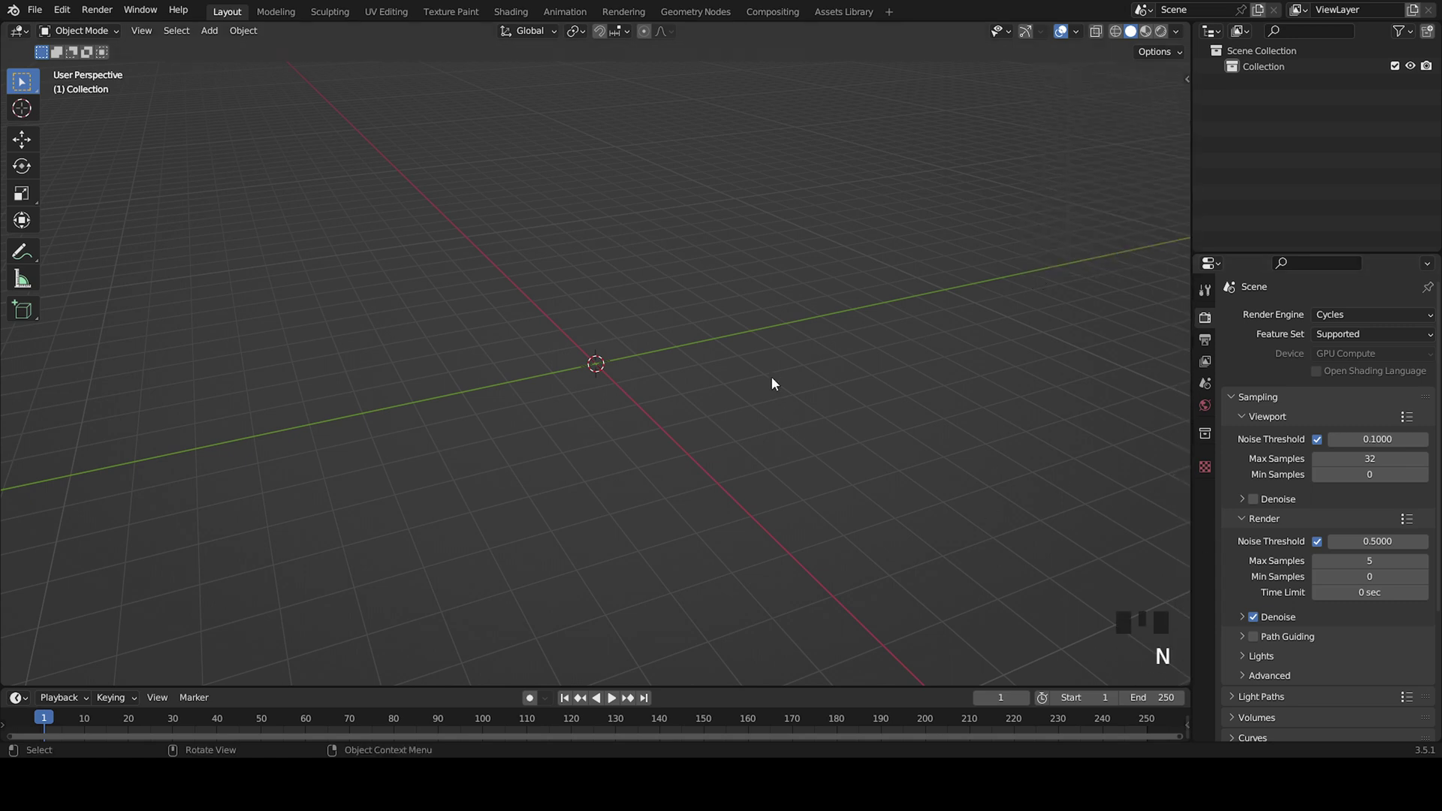
pyautogui.rightClick(727, 389)
pyautogui.scroll(3)
pyautogui.scroll(-3)
# - Add a Gear mesh and switch to the Geometry Nodes workspace
pyautogui.press('shift+a')
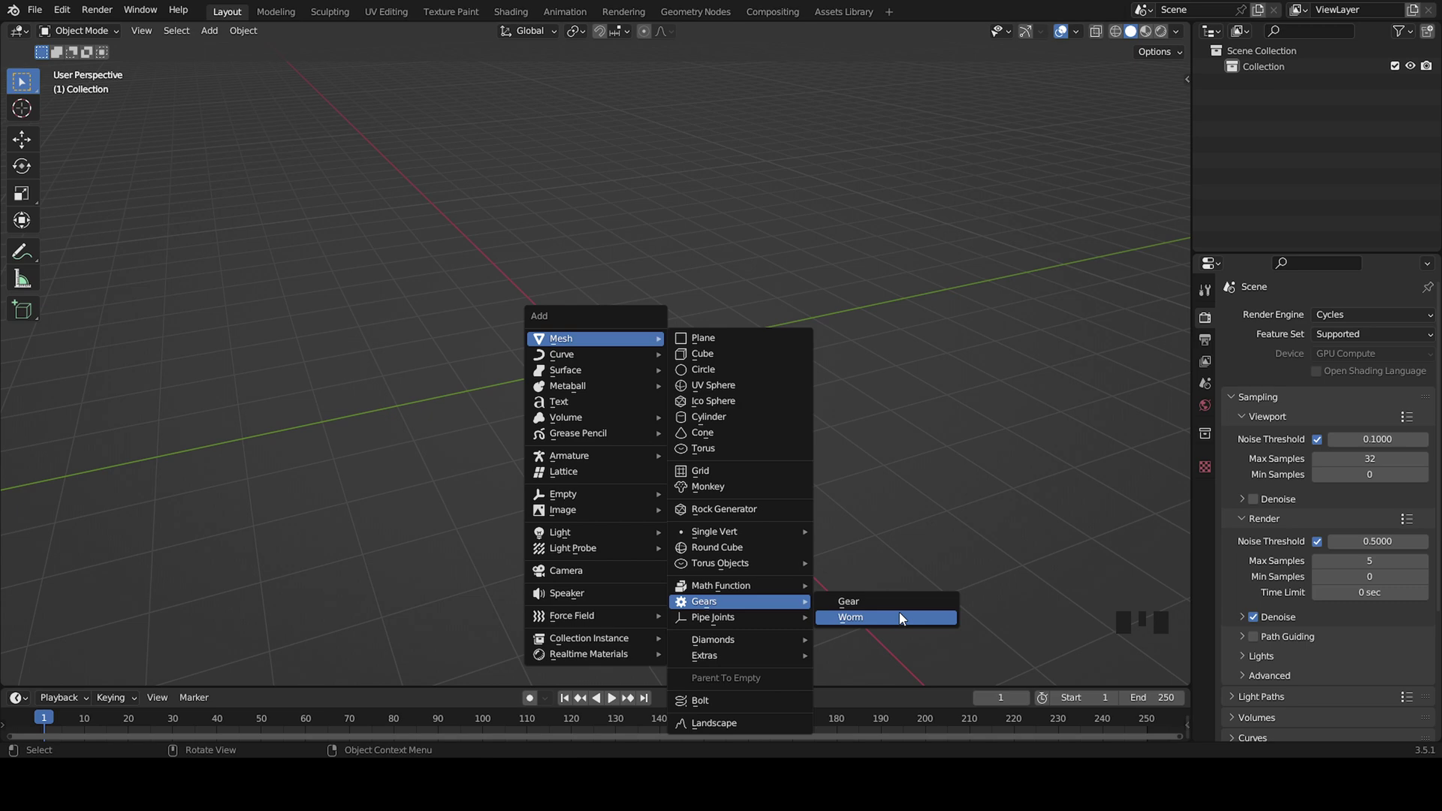
pyautogui.scroll(3)
pyautogui.moveTo(700, 402); pyautogui.dragTo(694, 18)
# - Create a new geometry nodes tree on the Gear and remove its Group Input node
pyautogui.click(694, 18)
pyautogui.scroll(3)
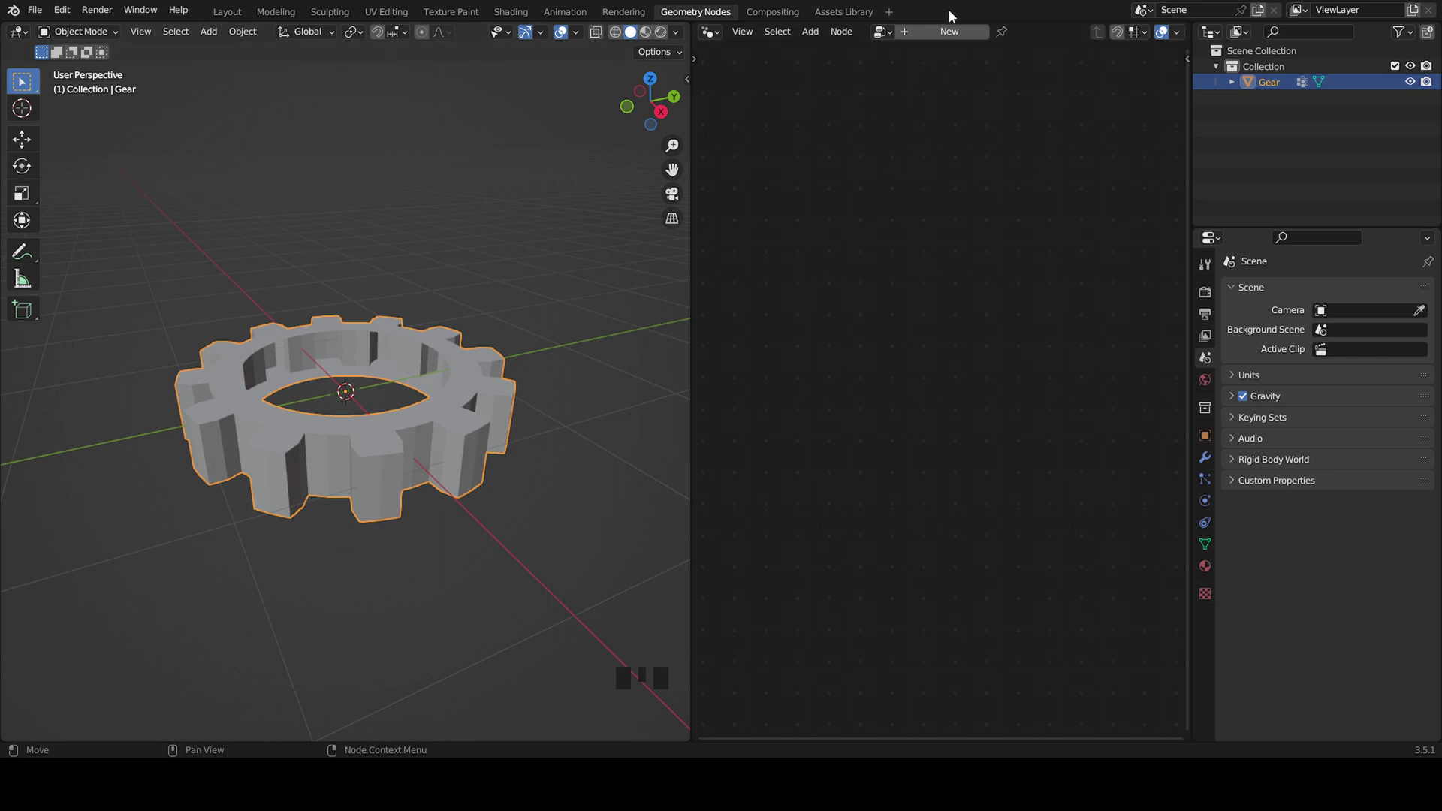
pyautogui.moveTo(949, 37); pyautogui.dragTo(915, 402)
# - Link a Volume Cube through Volume to Mesh into Group Output, showing a rounded cube
pyautogui.press('Delete')
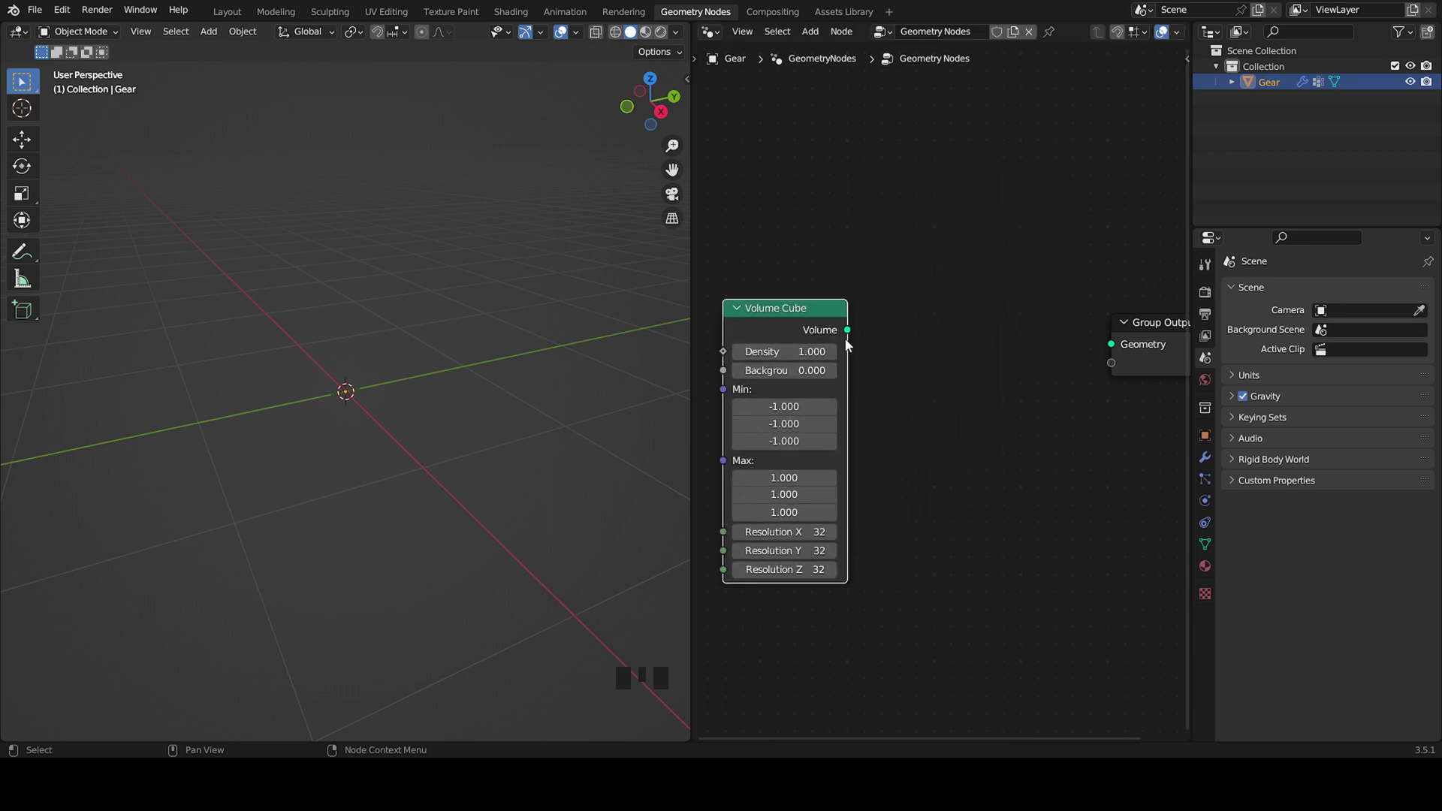
pyautogui.moveTo(853, 332); pyautogui.dragTo(1122, 343)
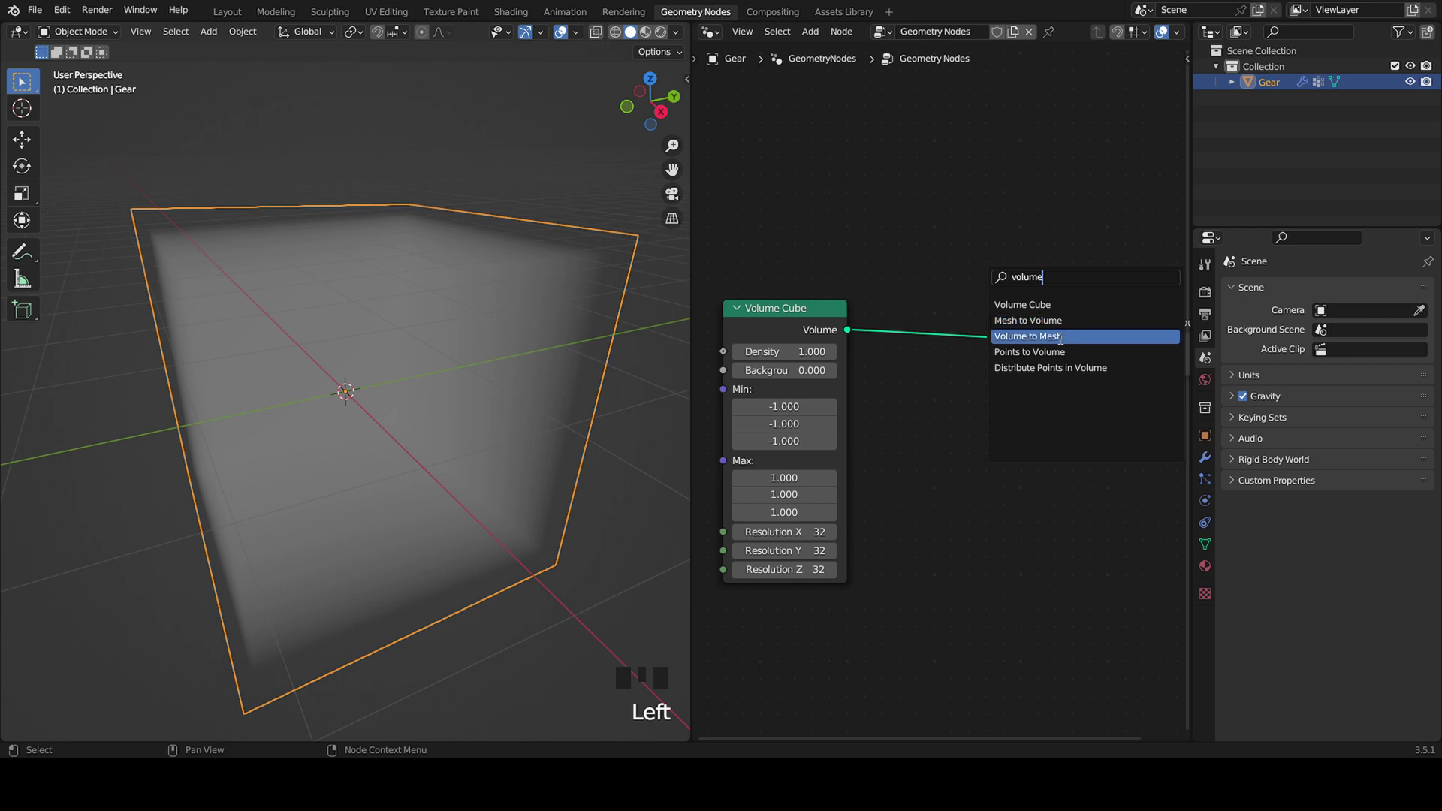
pyautogui.moveTo(450, 369); pyautogui.dragTo(954, 343)
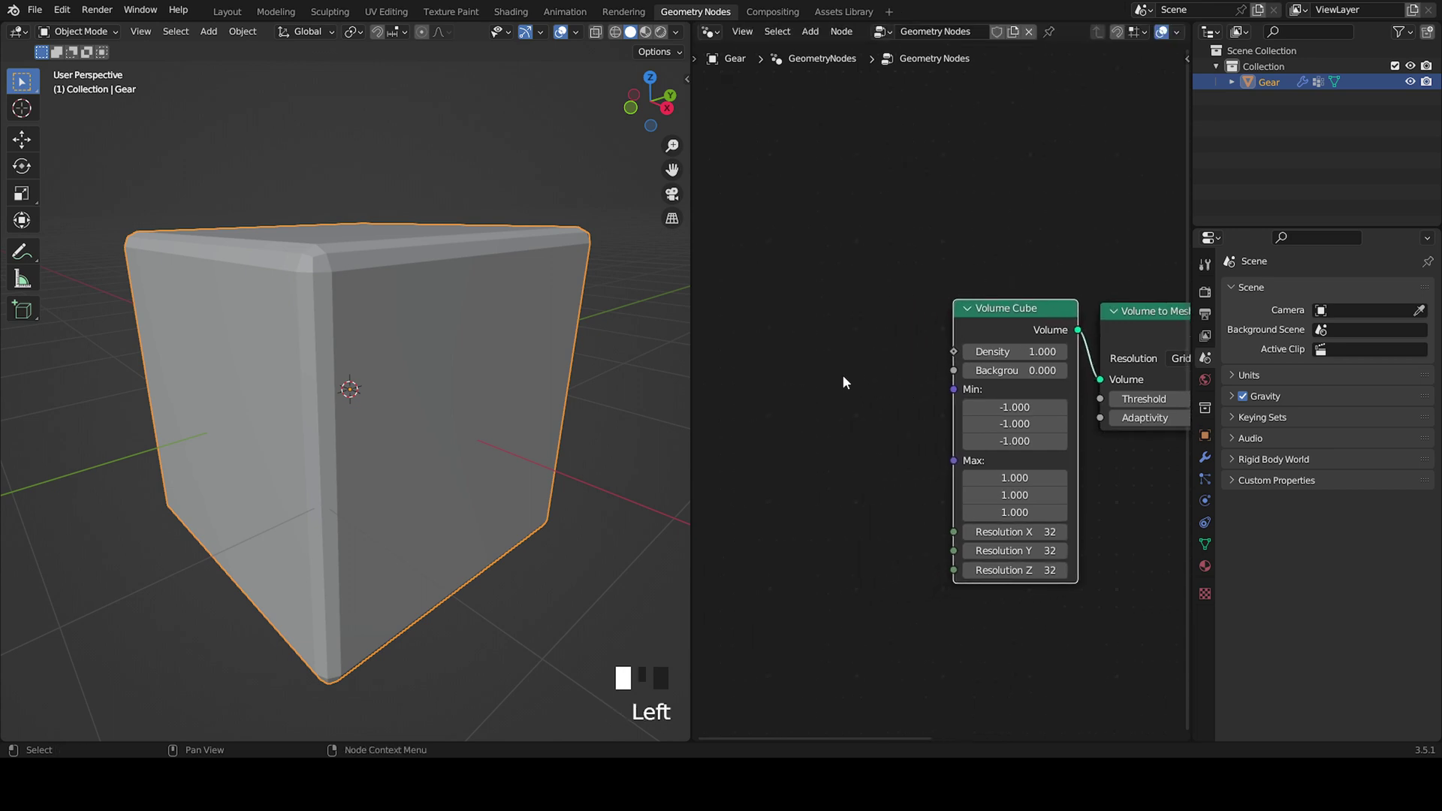
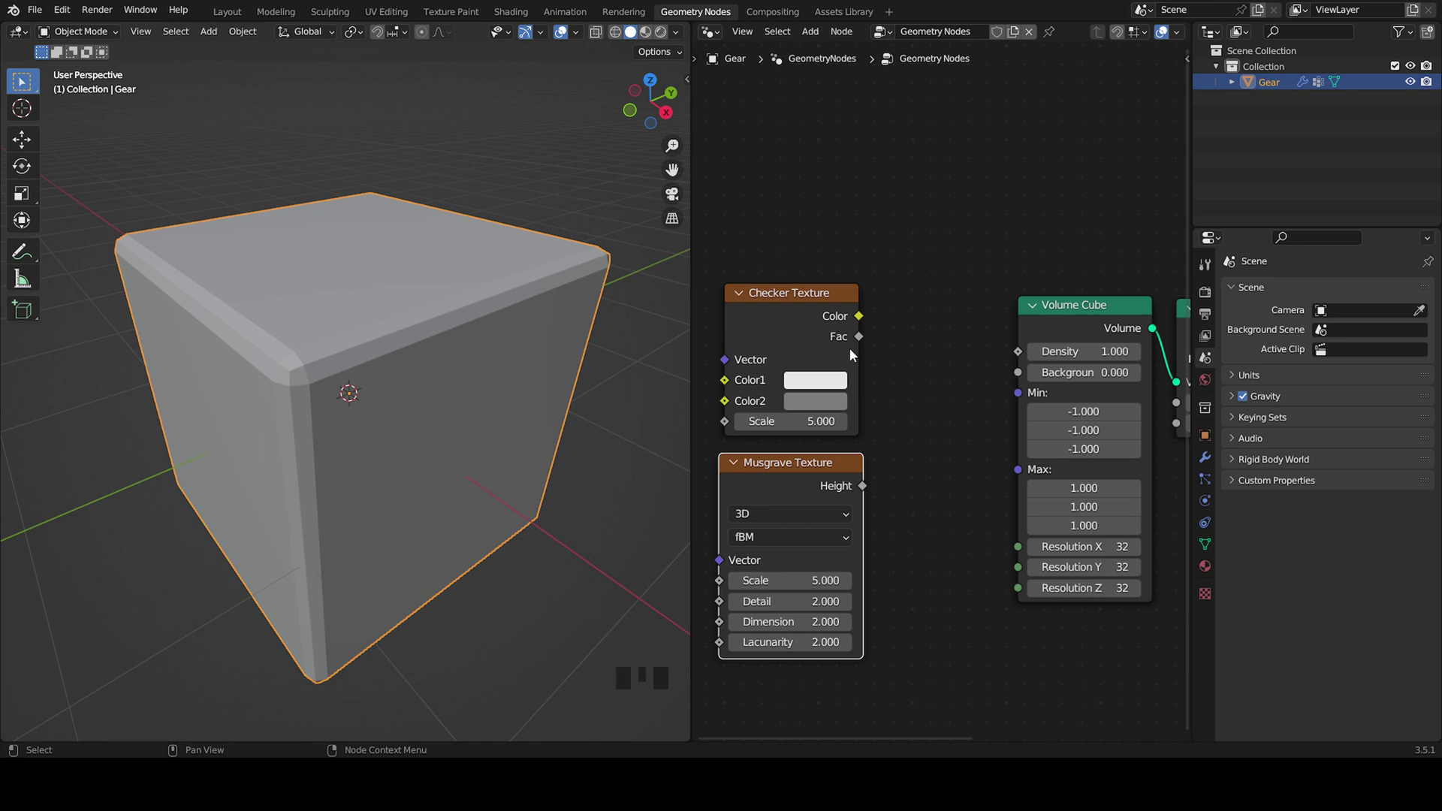
# - Place Checker Texture, Musgrave Texture and ColorRamp nodes beside the Volume Cube
pyautogui.click(918, 570)
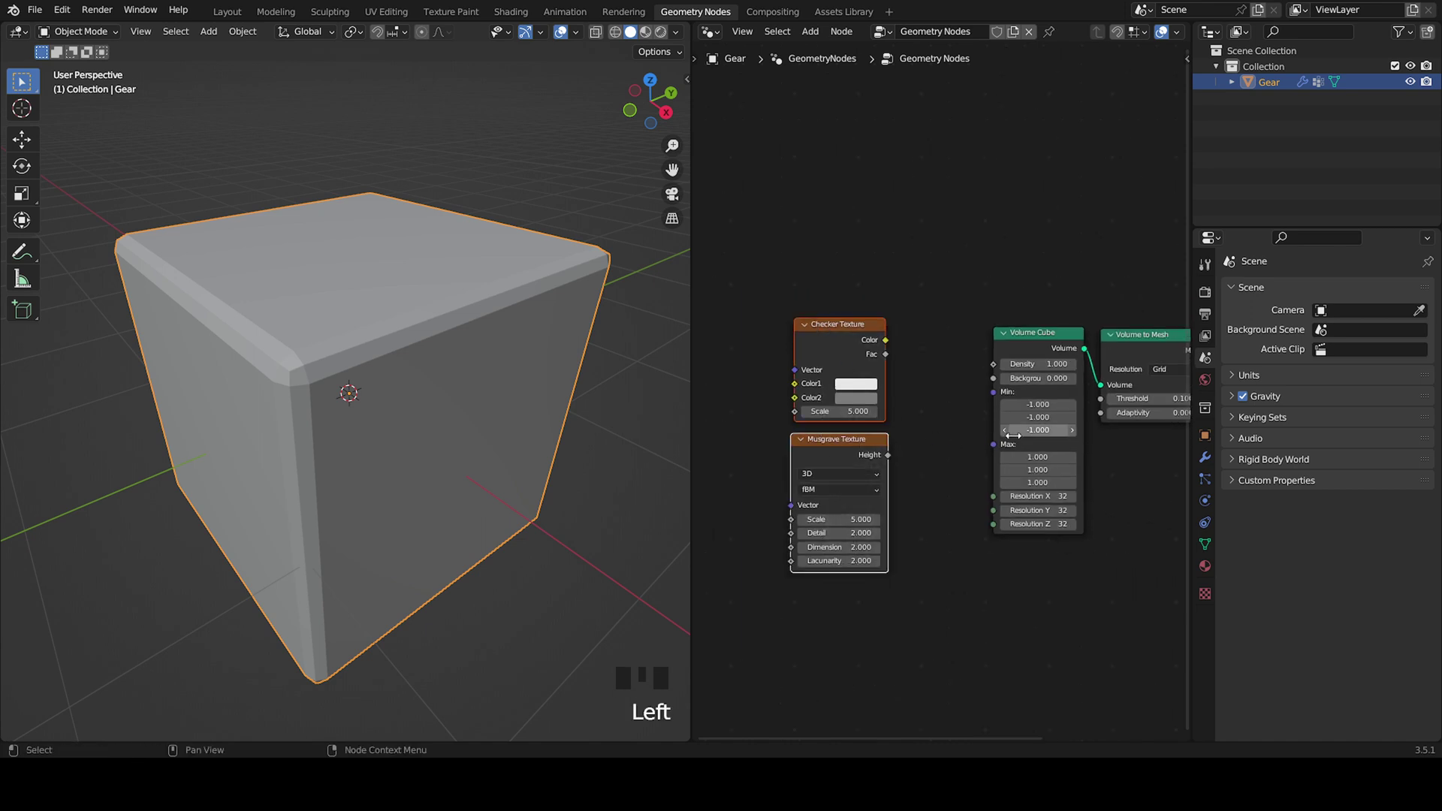
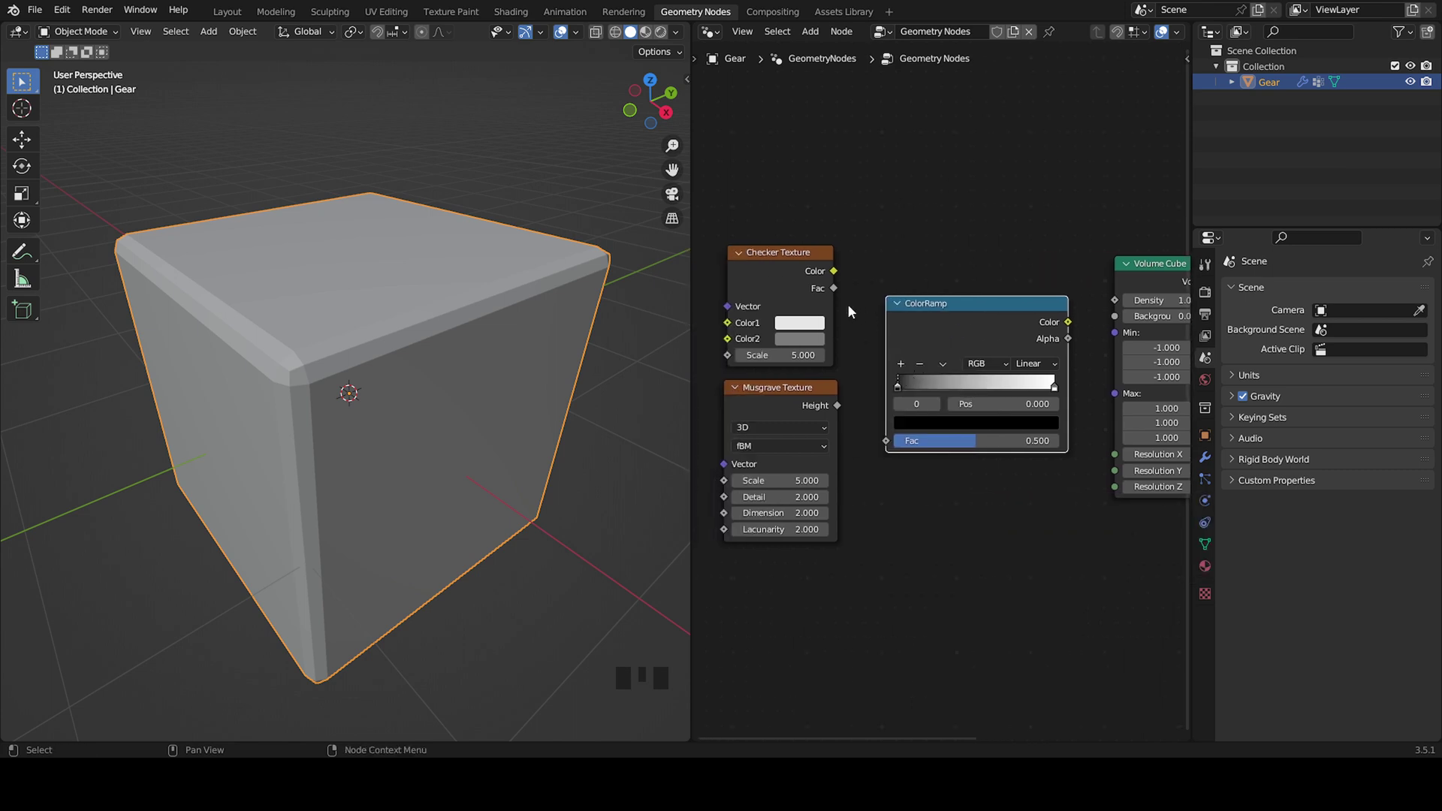
# - Wire the Checker colour through the ColorRamp into the Volume Cube's density
pyautogui.moveTo(840, 289); pyautogui.dragTo(906, 442)
pyautogui.moveTo(883, 366); pyautogui.dragTo(1037, 361)
pyautogui.moveTo(412, 393); pyautogui.dragTo(382, 406)
# - Set checker Scale to 2.9 and Color2 to black, giving a blocky stack of cubes
pyautogui.moveTo(495, 425); pyautogui.dragTo(870, 385)
pyautogui.click(870, 386)
pyautogui.moveTo(852, 416); pyautogui.dragTo(861, 231)
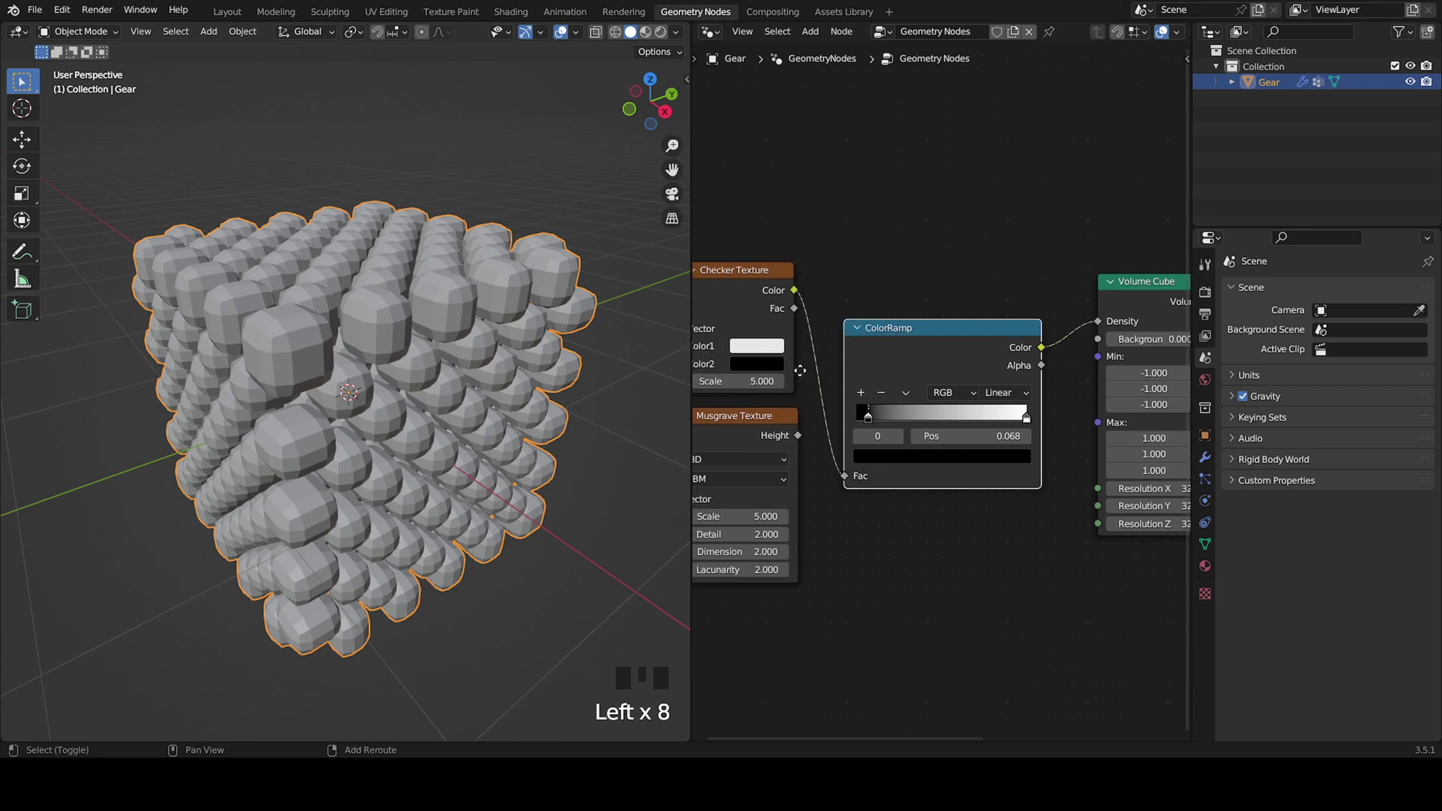
pyautogui.click(897, 242)
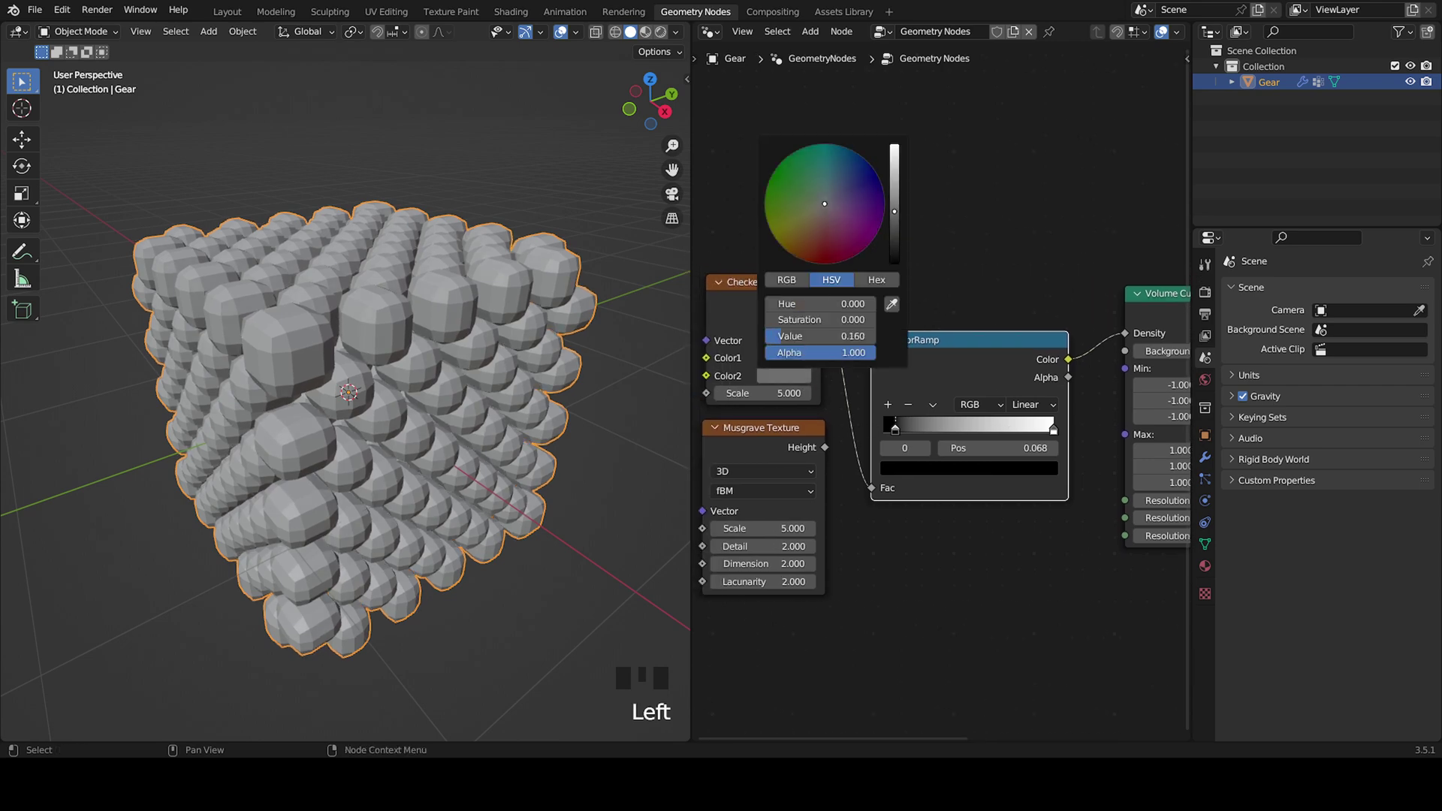
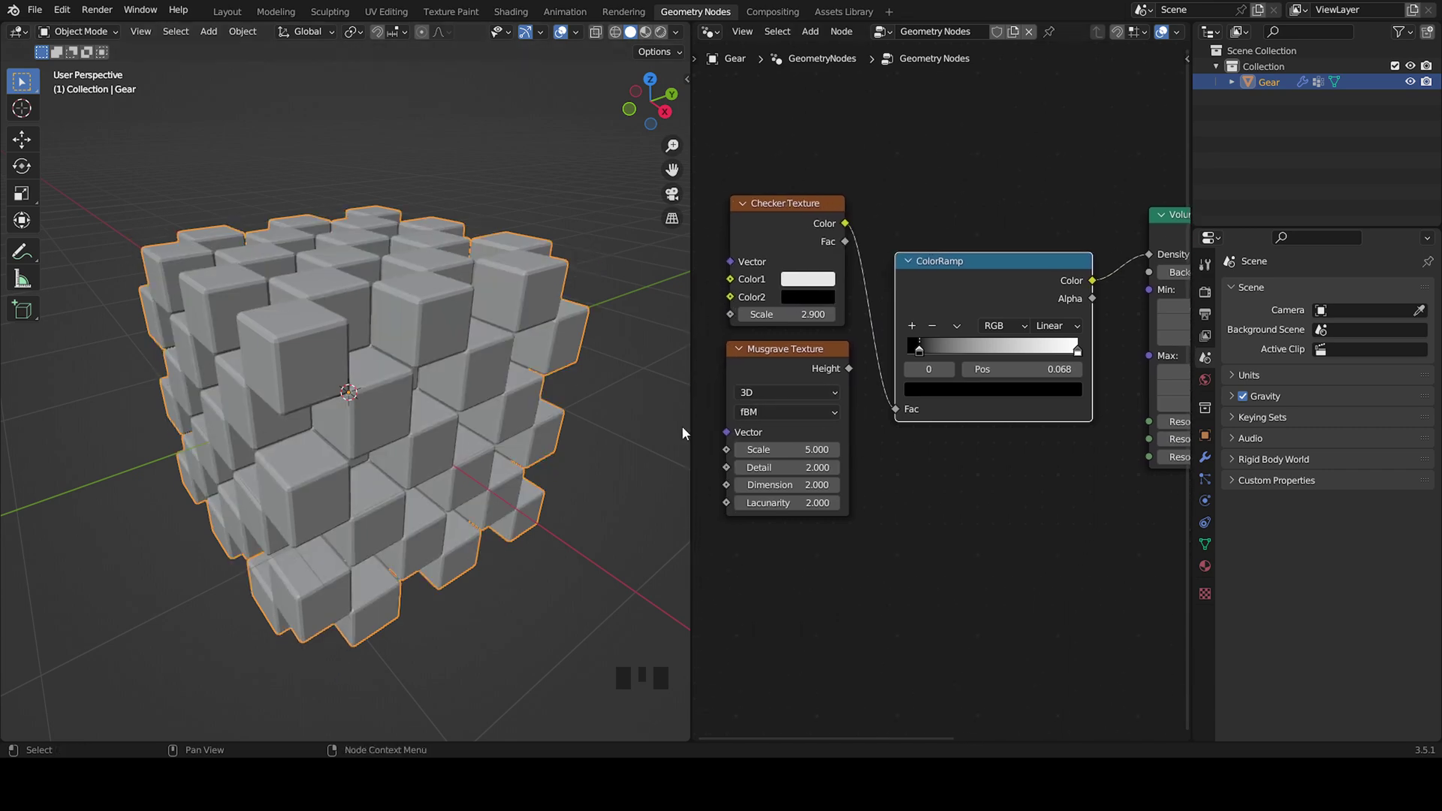
pyautogui.moveTo(442, 433); pyautogui.dragTo(434, 494)
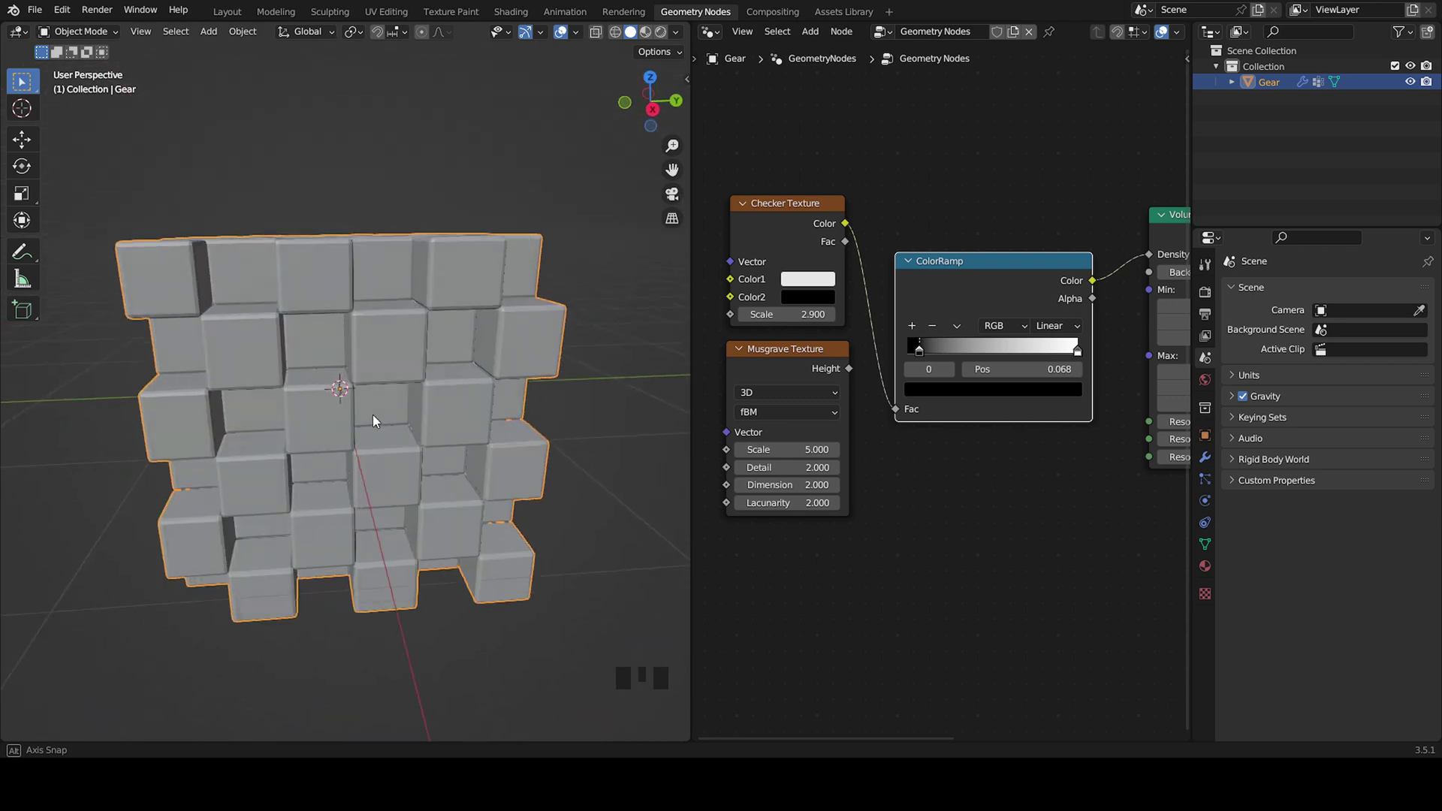
pyautogui.scroll(3)
pyautogui.middleClick(461, 430)
pyautogui.scroll(3)
# - Route Musgrave Height through a duplicated ColorRamp into density at resolution 127, scale 1.5, stop 0.379
pyautogui.scroll(-3)
pyautogui.moveTo(428, 443); pyautogui.dragTo(835, 377)
pyautogui.moveTo(835, 377); pyautogui.dragTo(861, 302)
pyautogui.moveTo(891, 312); pyautogui.dragTo(934, 143)
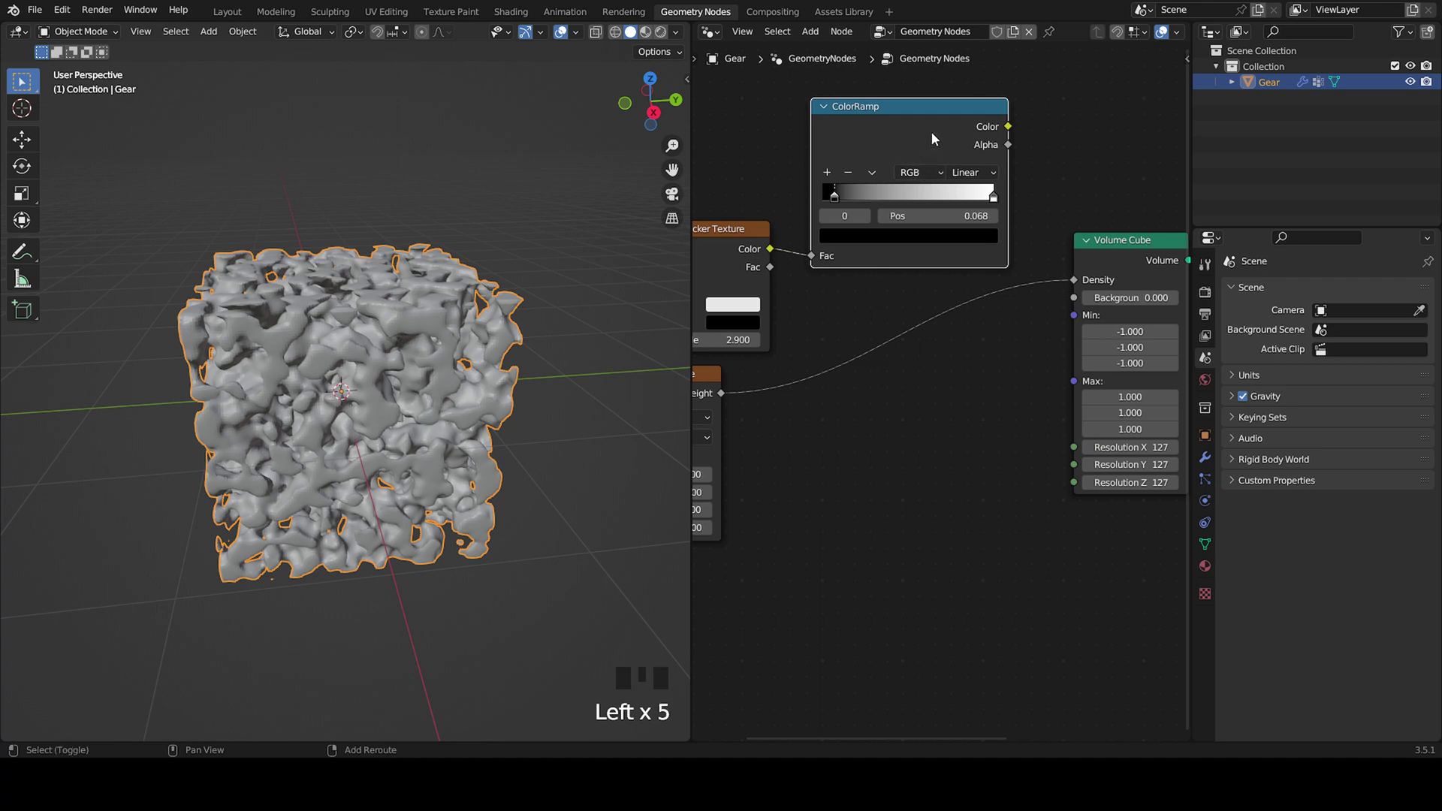
pyautogui.press('shift+d')
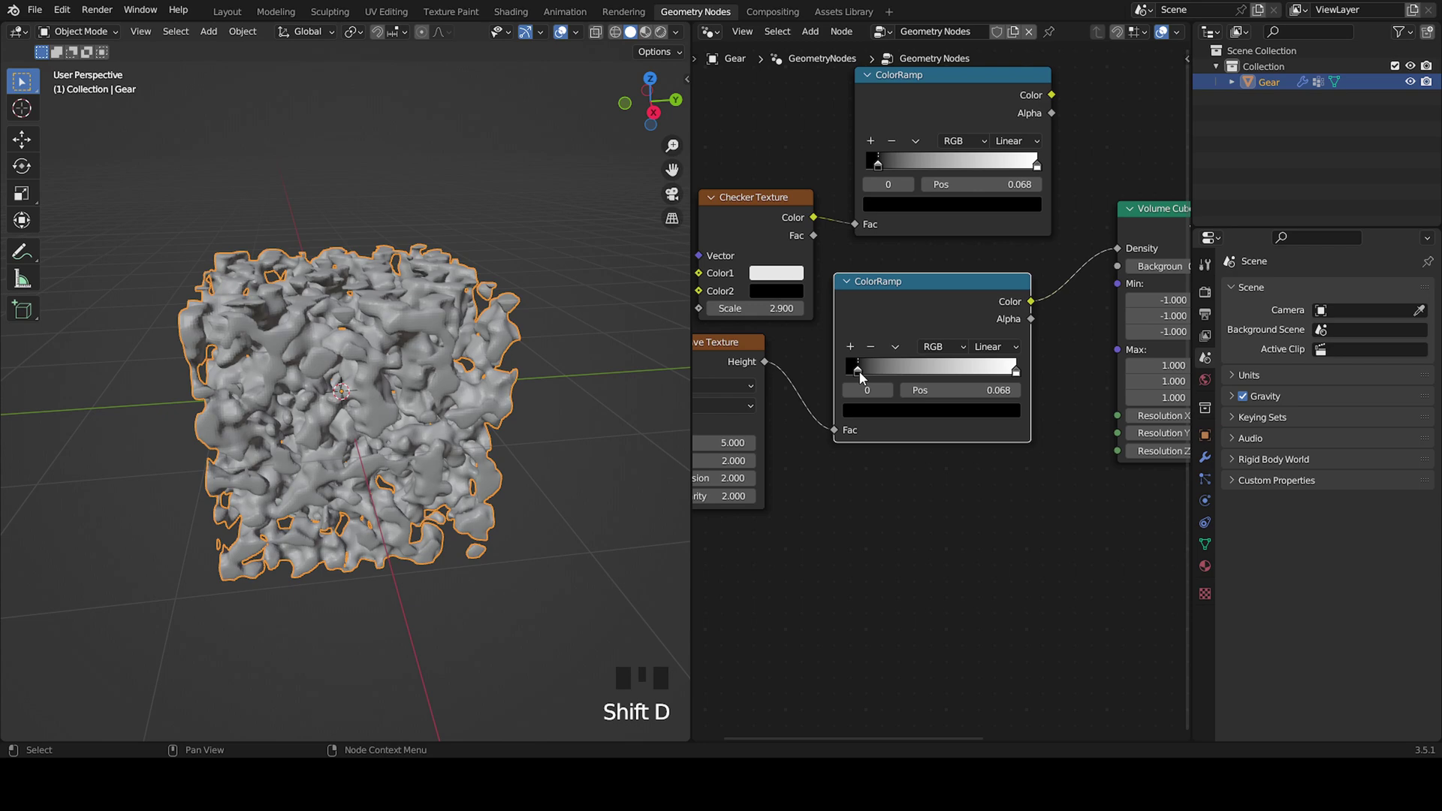
pyautogui.moveTo(886, 377); pyautogui.dragTo(1026, 351)
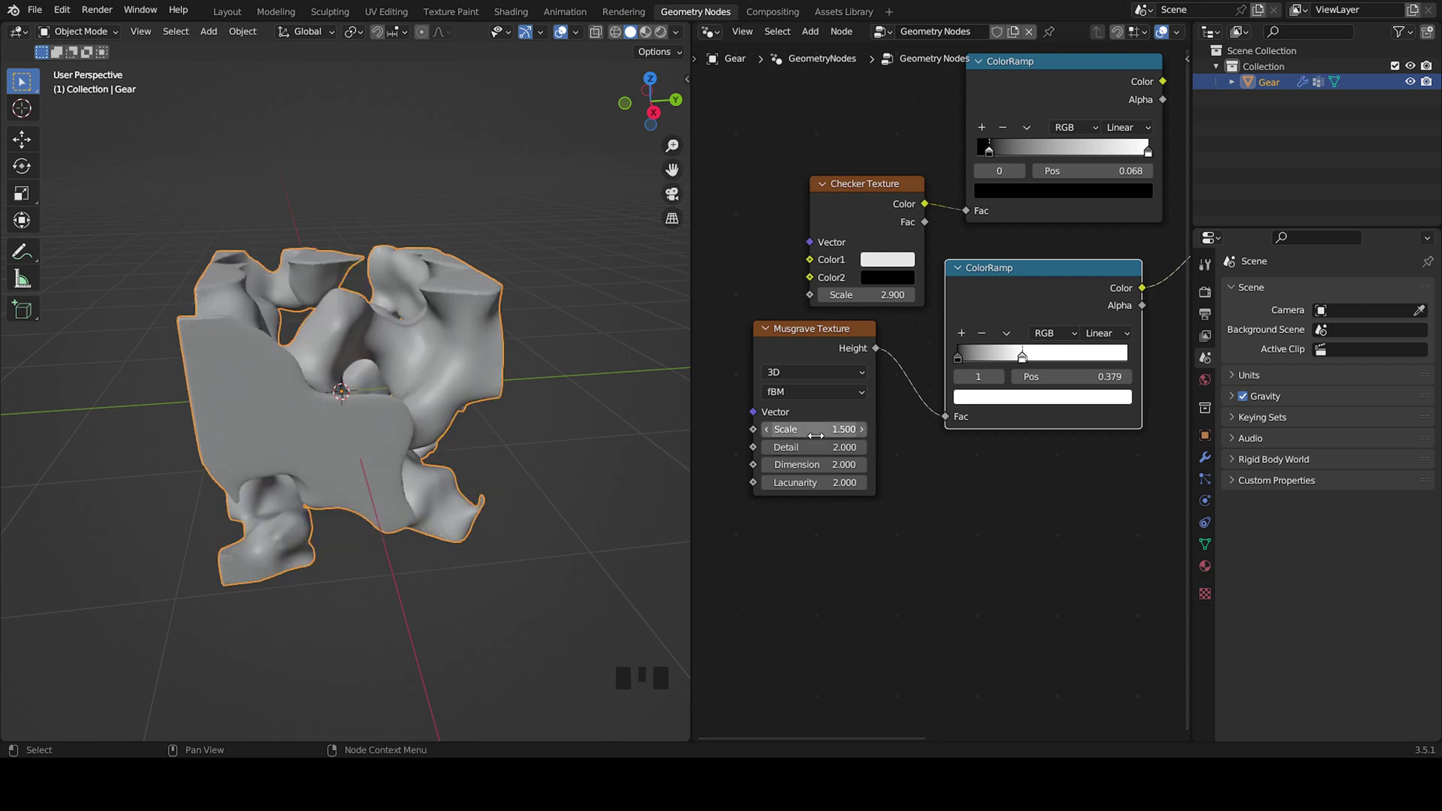
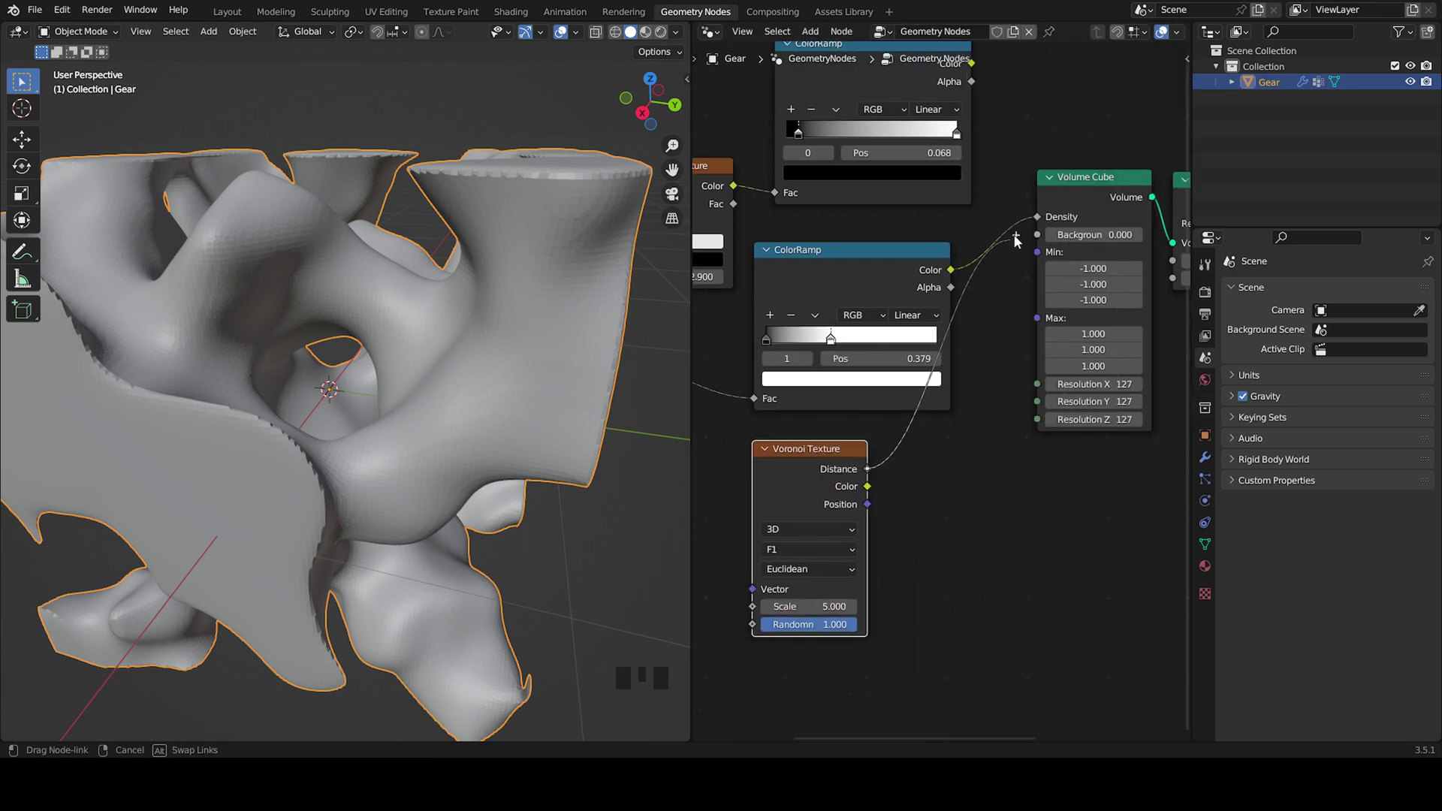
# - Feed a Voronoi Texture's Distance through a duplicated ColorRamp into density for round holes
pyautogui.click(918, 423)
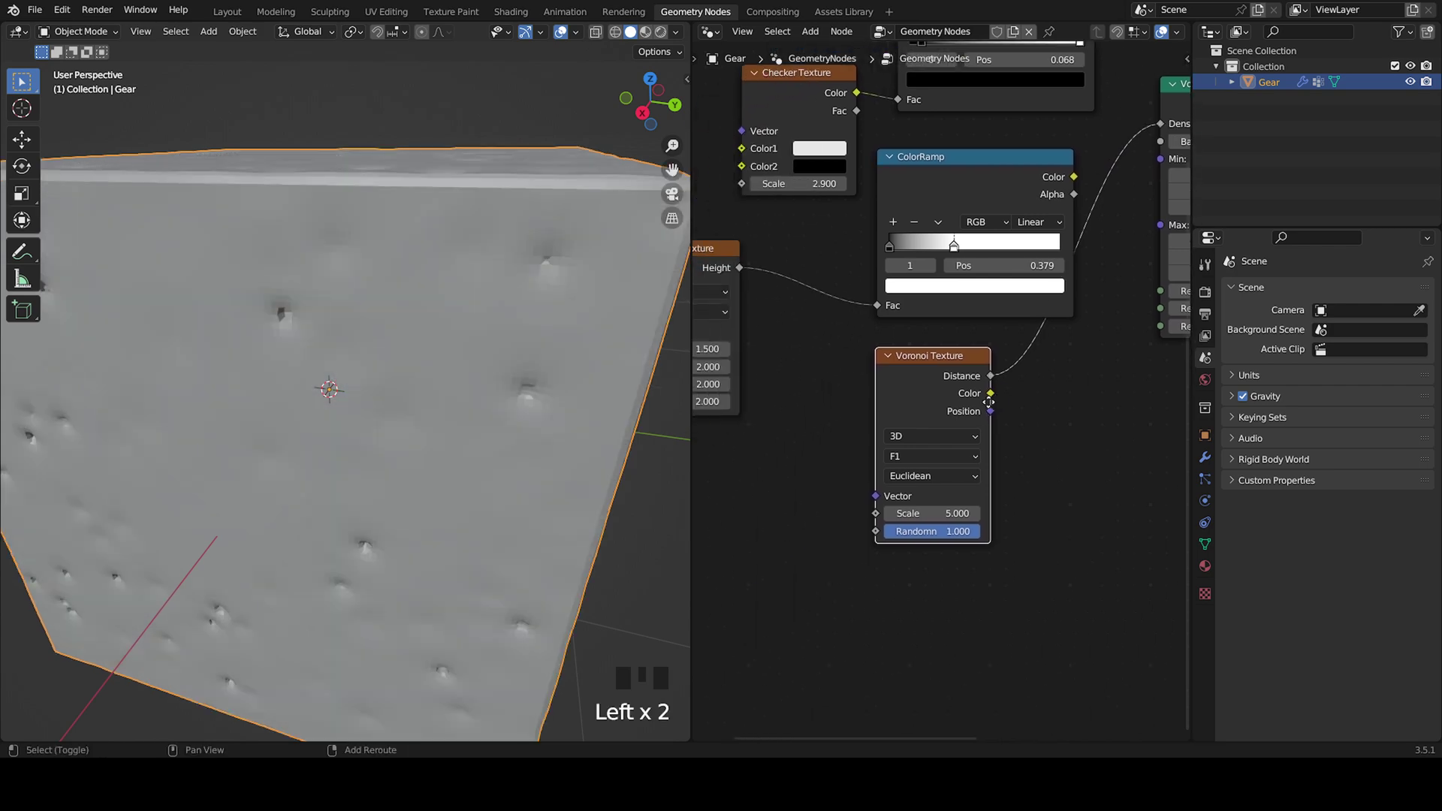
pyautogui.click(988, 165)
pyautogui.press('shift+d')
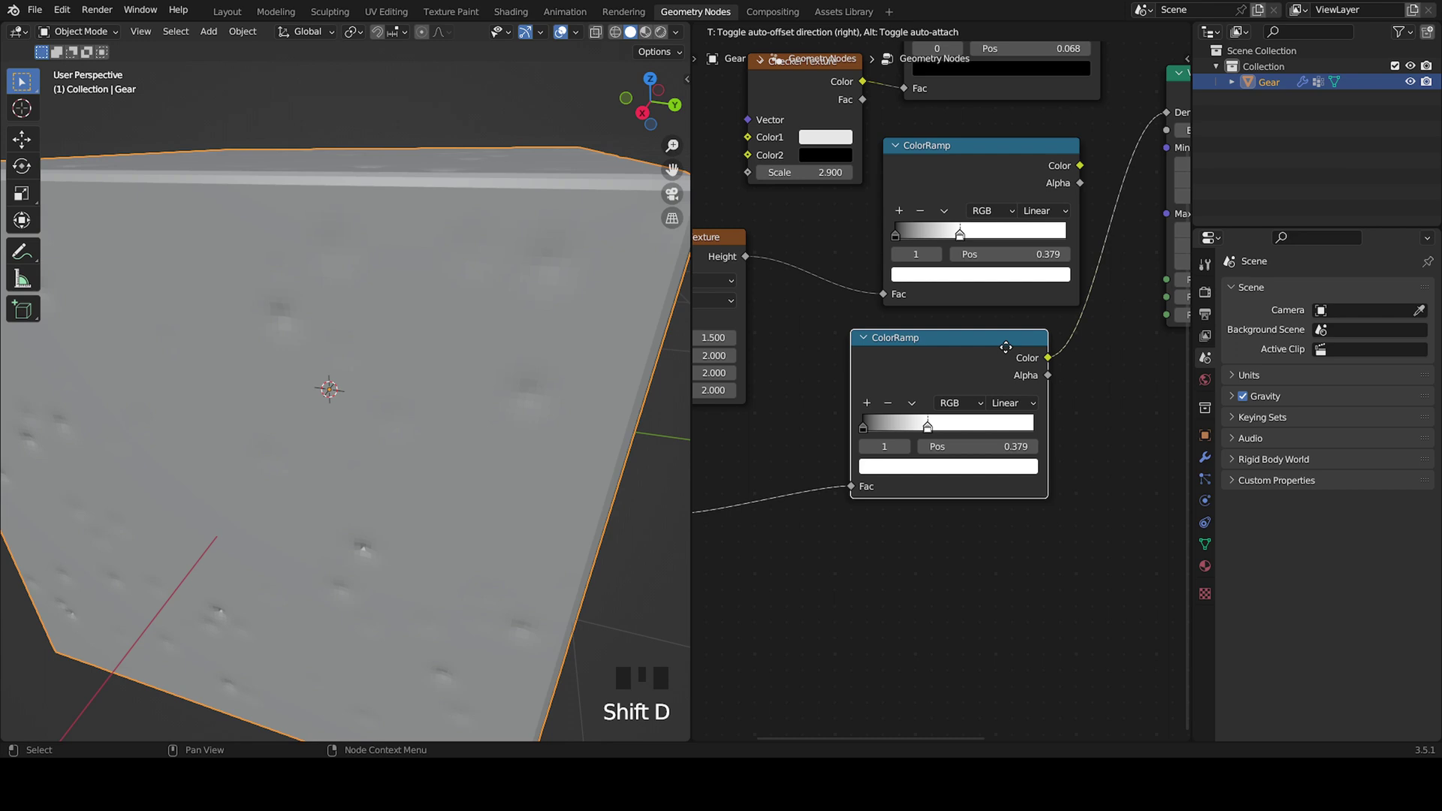
pyautogui.moveTo(1070, 380); pyautogui.dragTo(870, 464)
pyautogui.moveTo(888, 456); pyautogui.dragTo(764, 562)
pyautogui.moveTo(764, 563); pyautogui.dragTo(265, 459)
# - Lower the Voronoi Scale to 1.5 so the holes become large spherical hollows
pyautogui.middleClick(265, 459)
pyautogui.scroll(-3)
pyautogui.moveTo(418, 439); pyautogui.dragTo(332, 397)
pyautogui.scroll(3)
pyautogui.middleClick(369, 500)
pyautogui.scroll(3)
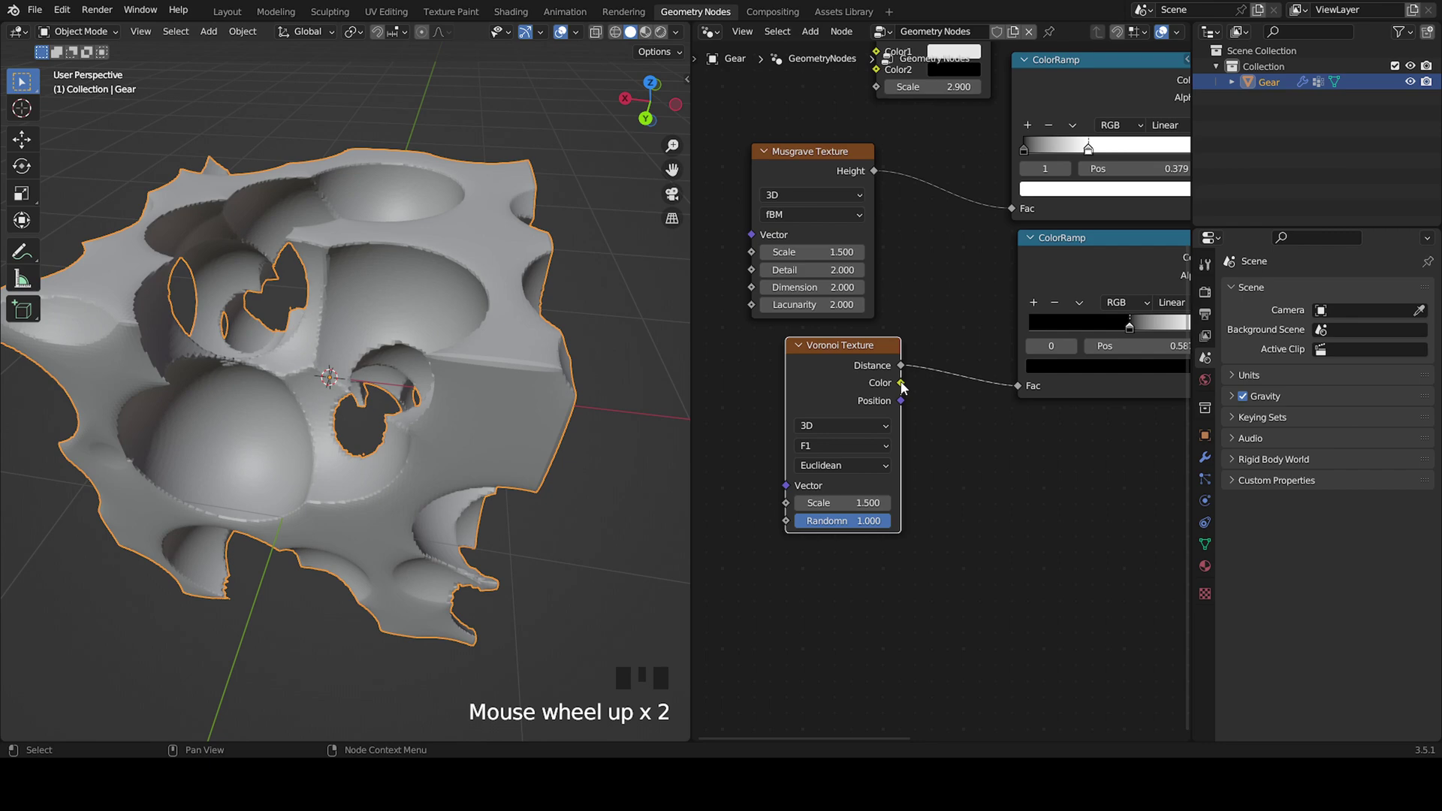
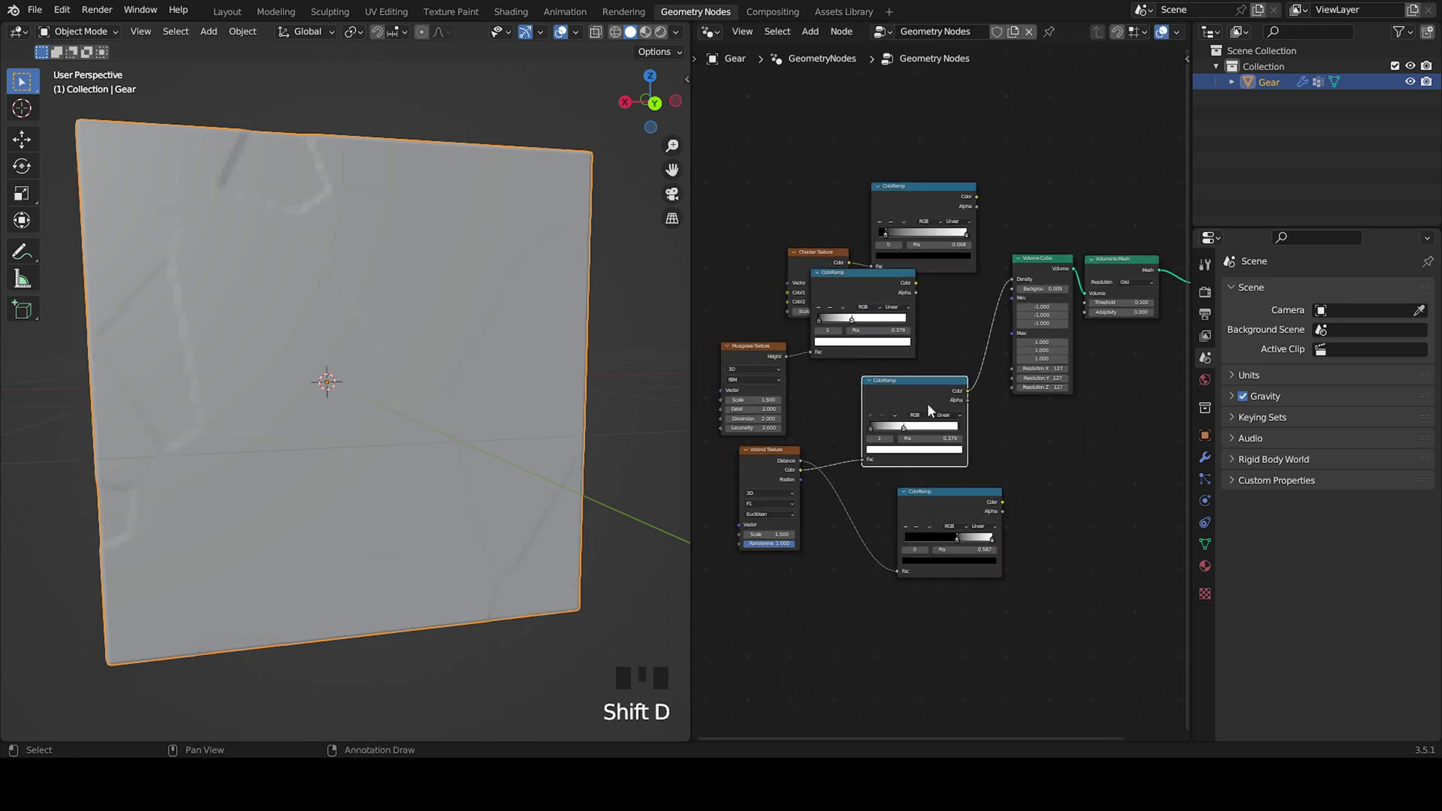
pyautogui.moveTo(950, 449); pyautogui.dragTo(291, 369)
pyautogui.moveTo(291, 369); pyautogui.dragTo(361, 332)
pyautogui.scroll(3)
pyautogui.moveTo(382, 332); pyautogui.dragTo(356, 427)
pyautogui.scroll(-3)
pyautogui.moveTo(365, 426); pyautogui.dragTo(483, 471)
pyautogui.scroll(-3)
pyautogui.middleClick(498, 440)
pyautogui.scroll(3)
pyautogui.moveTo(1038, 562); pyautogui.dragTo(770, 351)
pyautogui.scroll(3)
pyautogui.moveTo(469, 411); pyautogui.dragTo(472, 428)
pyautogui.scroll(-3)
pyautogui.middleClick(490, 396)
pyautogui.scroll(3)
pyautogui.middleClick(384, 396)
pyautogui.scroll(3)
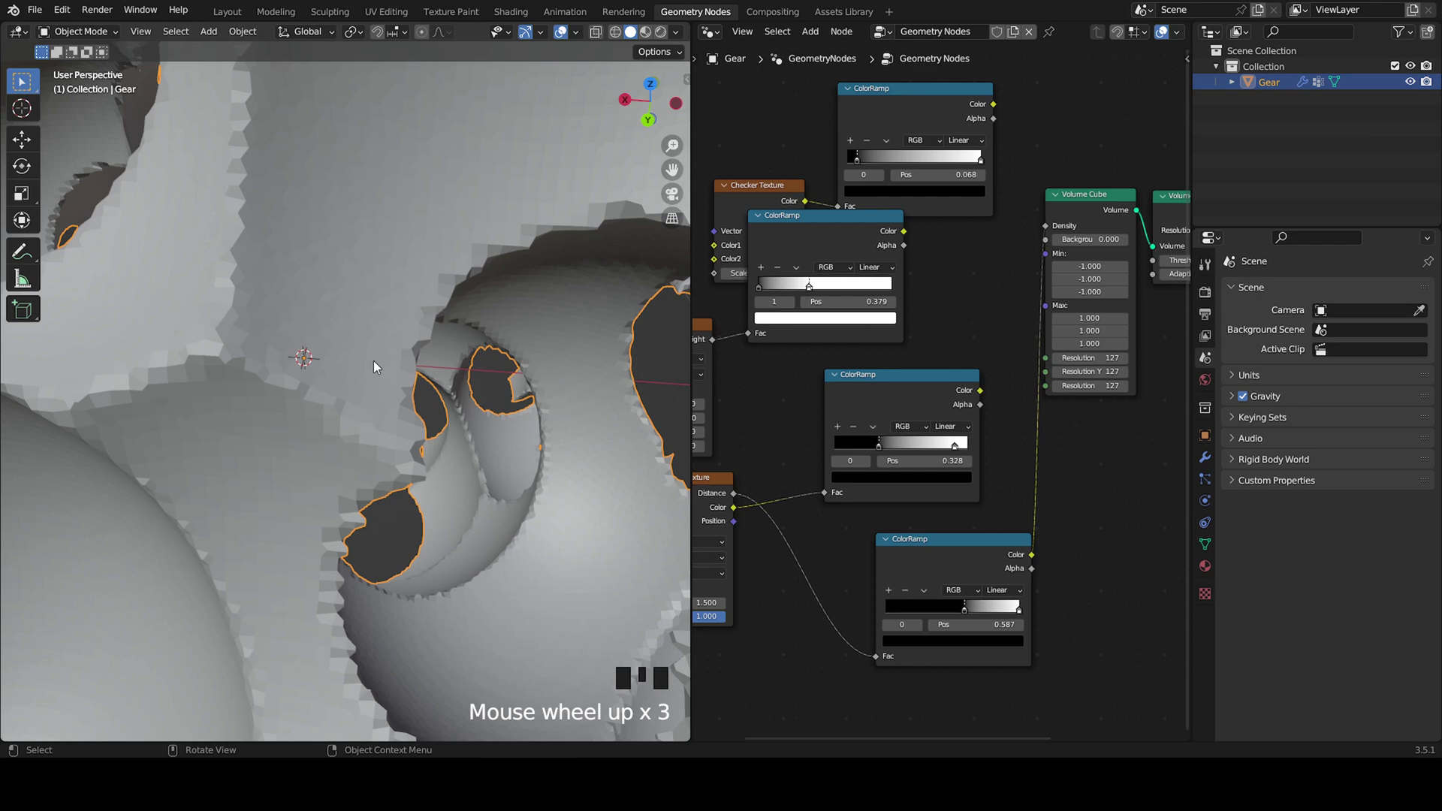
pyautogui.scroll(-3)
pyautogui.middleClick(497, 476)
pyautogui.scroll(-3)
pyautogui.scroll(3)
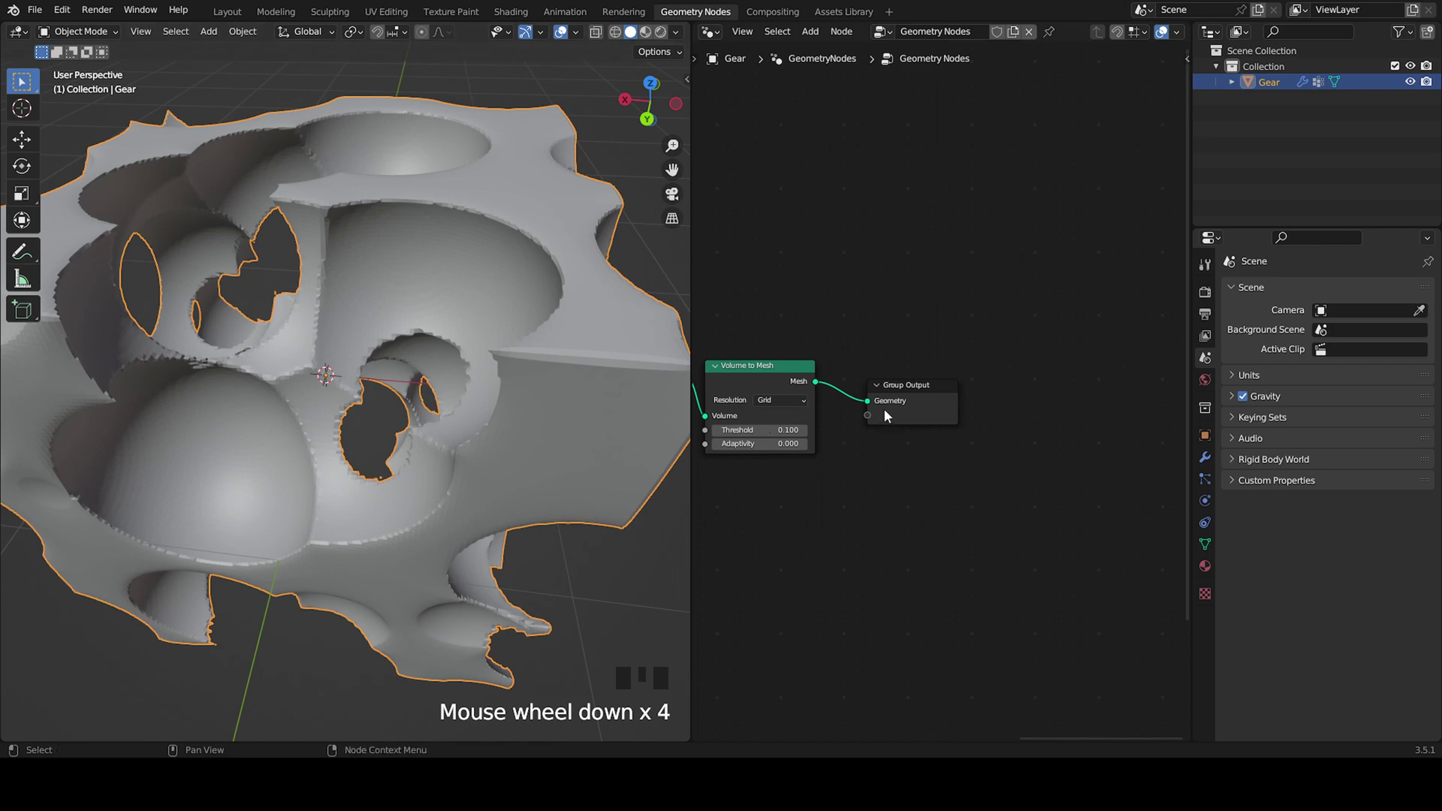
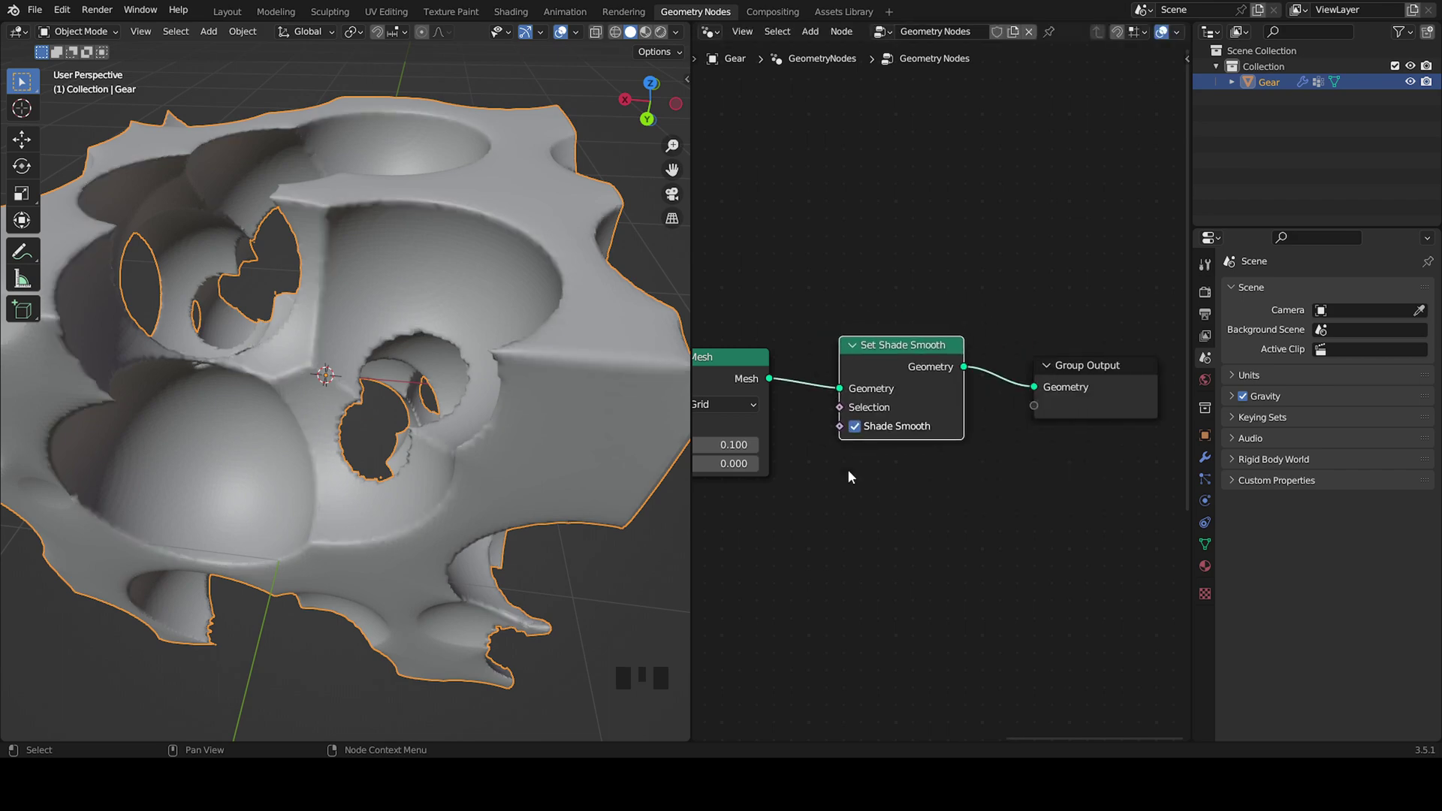
# - Insert Subdivision Surface at level 0 and Set Shade Smooth before the Group Output
pyautogui.scroll(3)
pyautogui.scroll(-3)
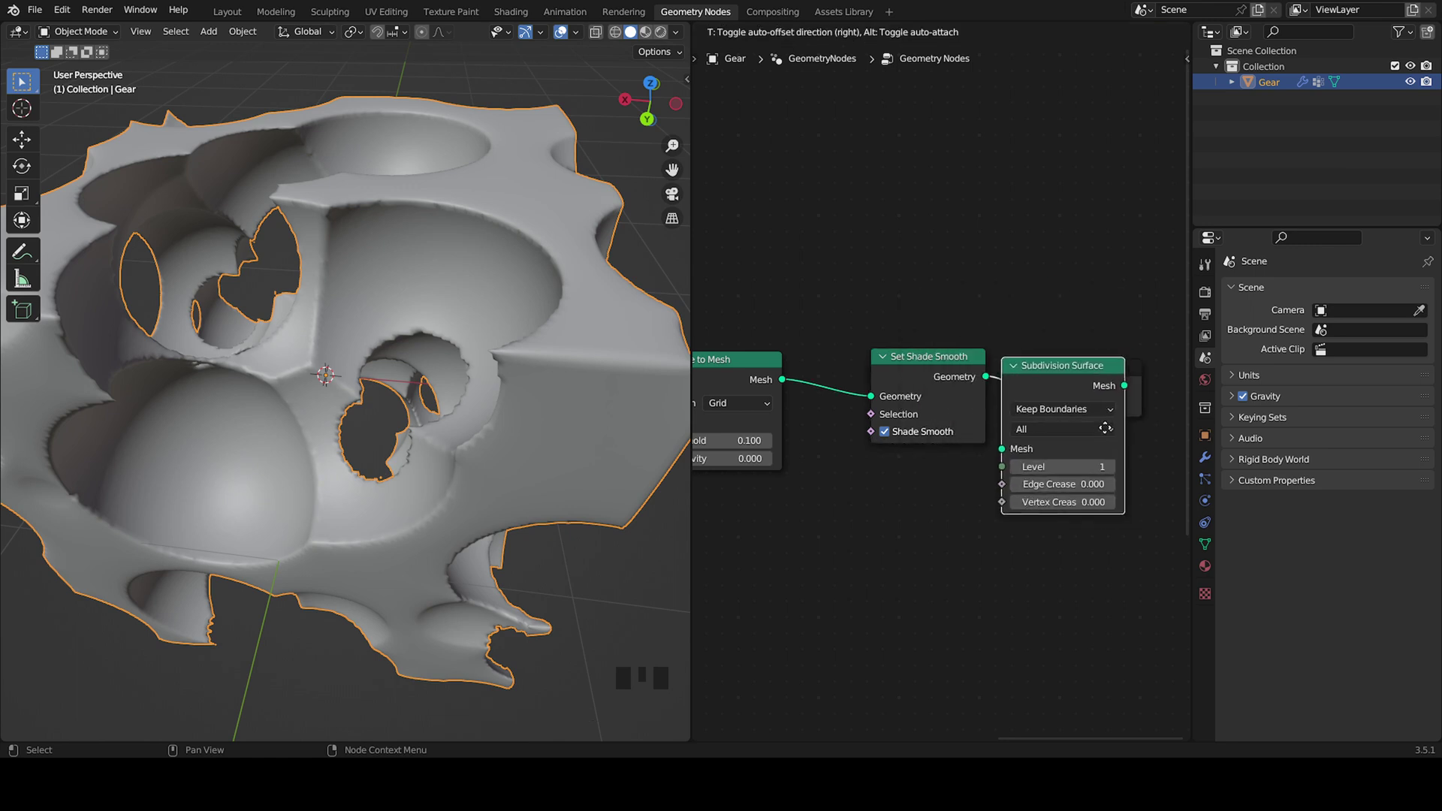
pyautogui.scroll(3)
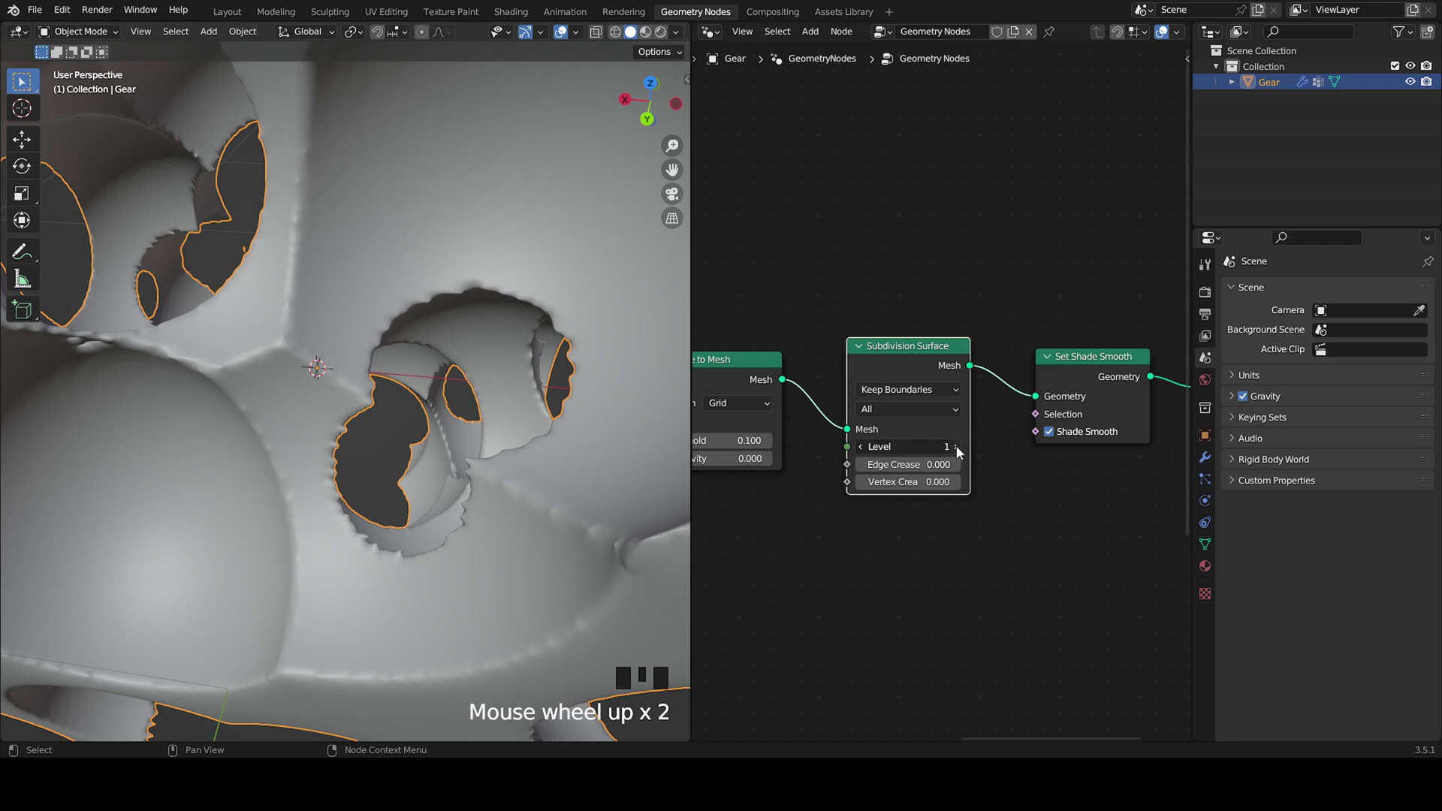
pyautogui.moveTo(933, 454); pyautogui.dragTo(901, 459)
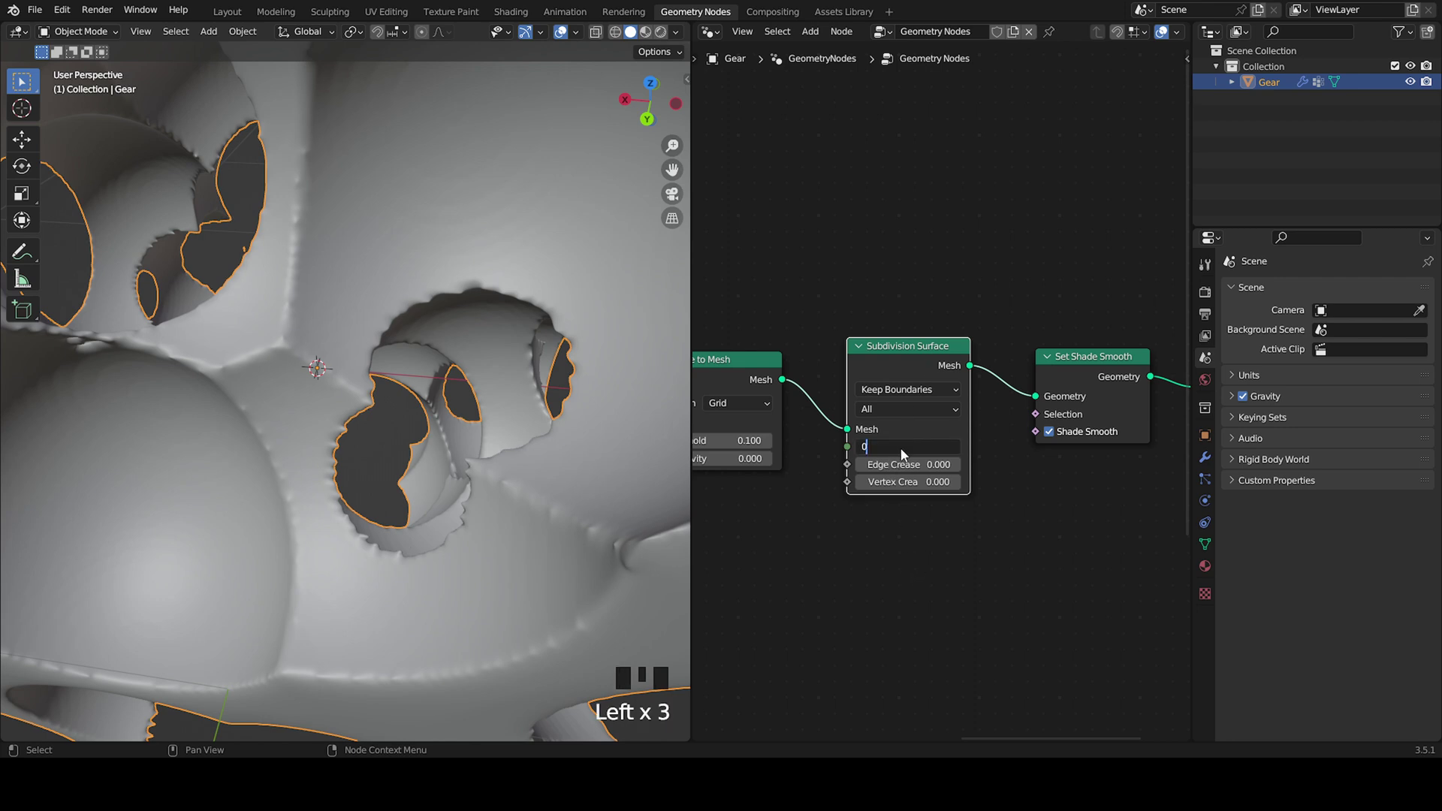
pyautogui.click(904, 457)
# - Frame the node tree and check the cheese block from the camera view
pyautogui.middleClick(188, 460)
pyautogui.scroll(-3)
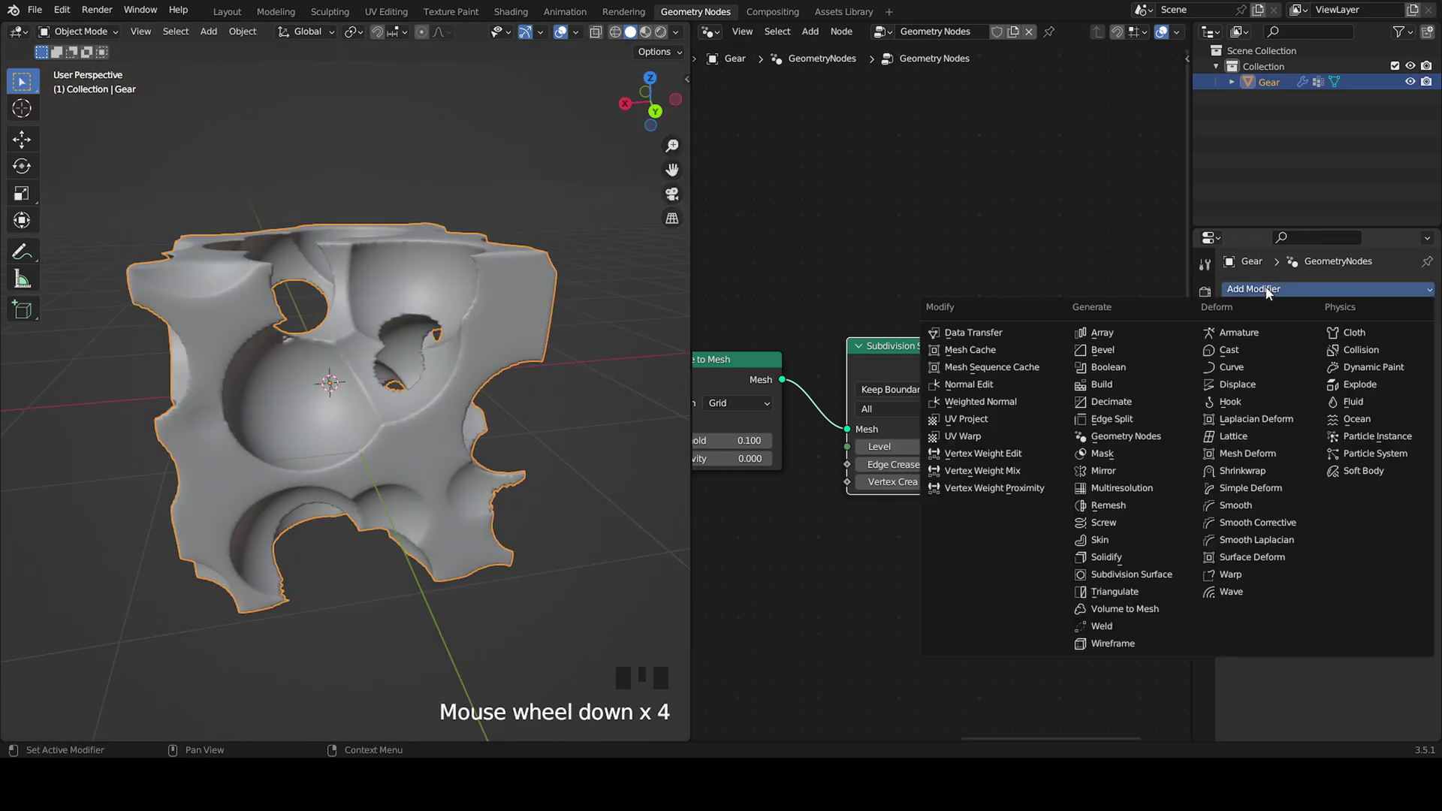
pyautogui.moveTo(1259, 511); pyautogui.dragTo(567, 399)
pyautogui.middleClick(567, 399)
pyautogui.scroll(3)
pyautogui.moveTo(538, 408); pyautogui.dragTo(679, 454)
pyautogui.press('KP_0')
# - Box-select the texture and ColorRamp nodes ready for grouping
pyautogui.scroll(-3)
pyautogui.moveTo(519, 417); pyautogui.dragTo(501, 375)
pyautogui.scroll(3)
pyautogui.moveTo(563, 384); pyautogui.dragTo(577, 396)
pyautogui.scroll(-3)
pyautogui.moveTo(569, 402); pyautogui.dragTo(1436, 322)
pyautogui.moveTo(1437, 322); pyautogui.dragTo(852, 190)
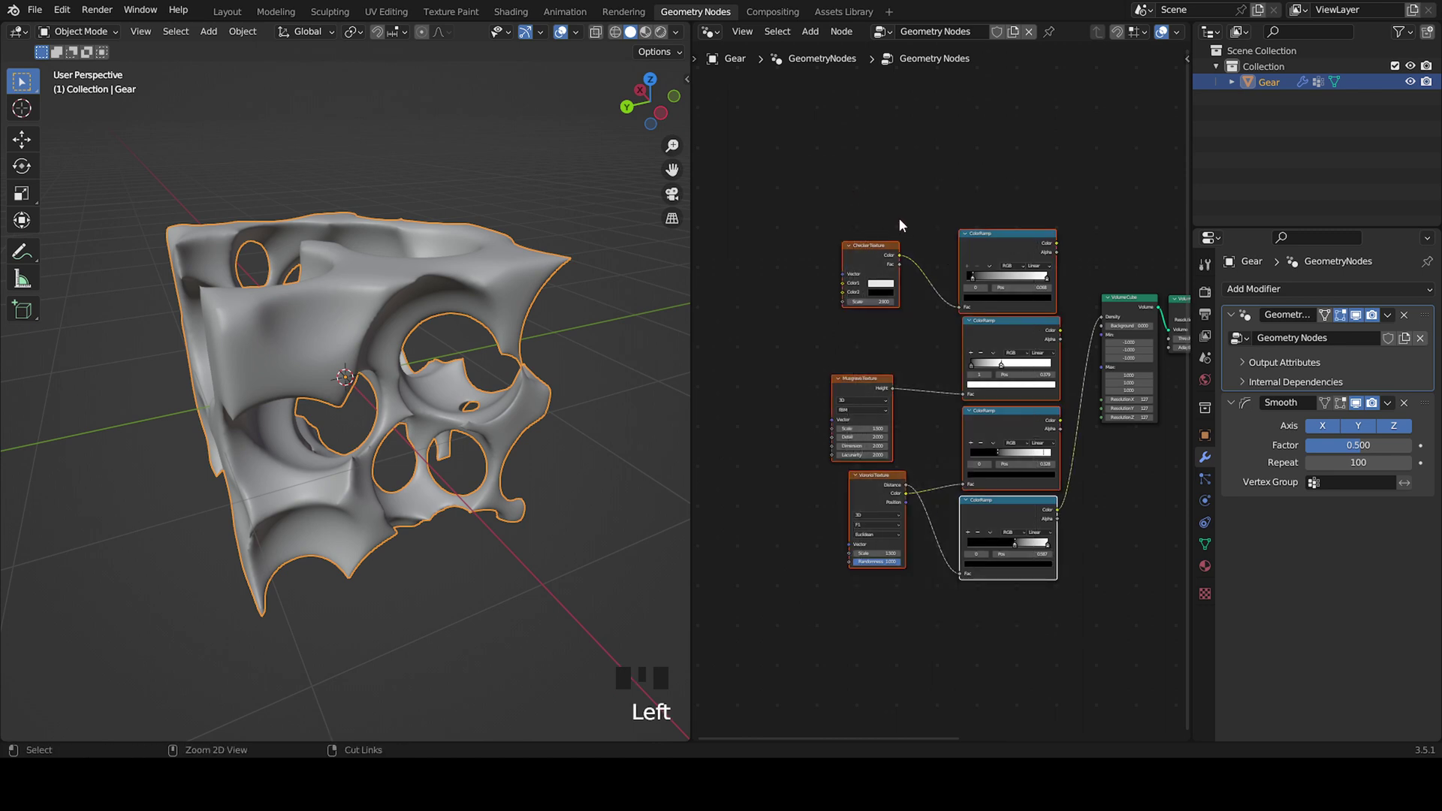
# - Group the selected nodes with Ctrl+G and arrange them inside the group
pyautogui.press('ctrl+g')
pyautogui.moveTo(1071, 414); pyautogui.dragTo(1018, 380)
pyautogui.moveTo(913, 216); pyautogui.dragTo(915, 325)
pyautogui.click(920, 324)
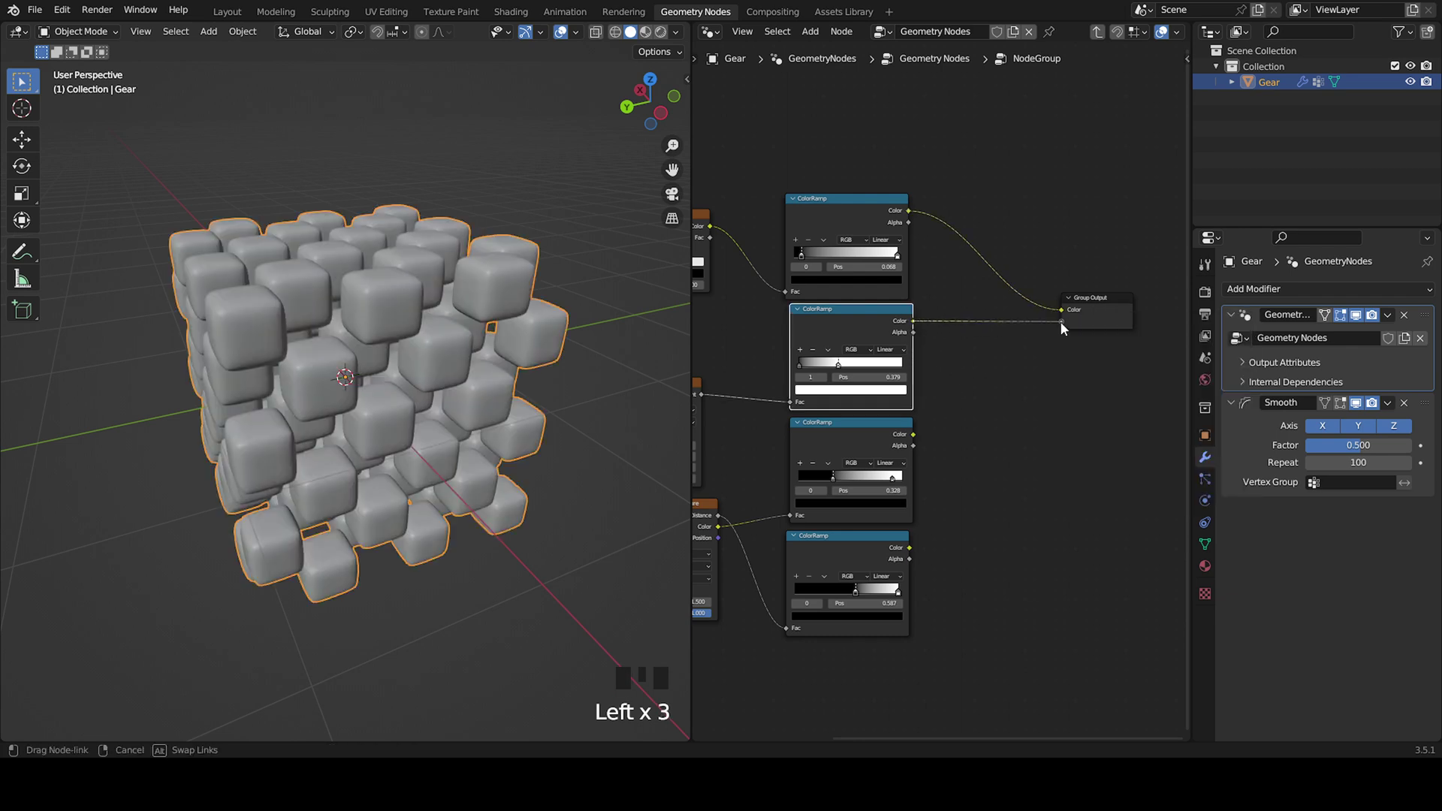
# - Connect all four ColorRamp Color results to the group's output sockets
pyautogui.moveTo(923, 434); pyautogui.dragTo(908, 541)
pyautogui.moveTo(915, 551); pyautogui.dragTo(1141, 451)
pyautogui.moveTo(1141, 451); pyautogui.dragTo(1084, 406)
pyautogui.moveTo(1084, 405); pyautogui.dragTo(1051, 314)
# - Rename the node group's first output to Checker and return to the main tree
pyautogui.press('n')
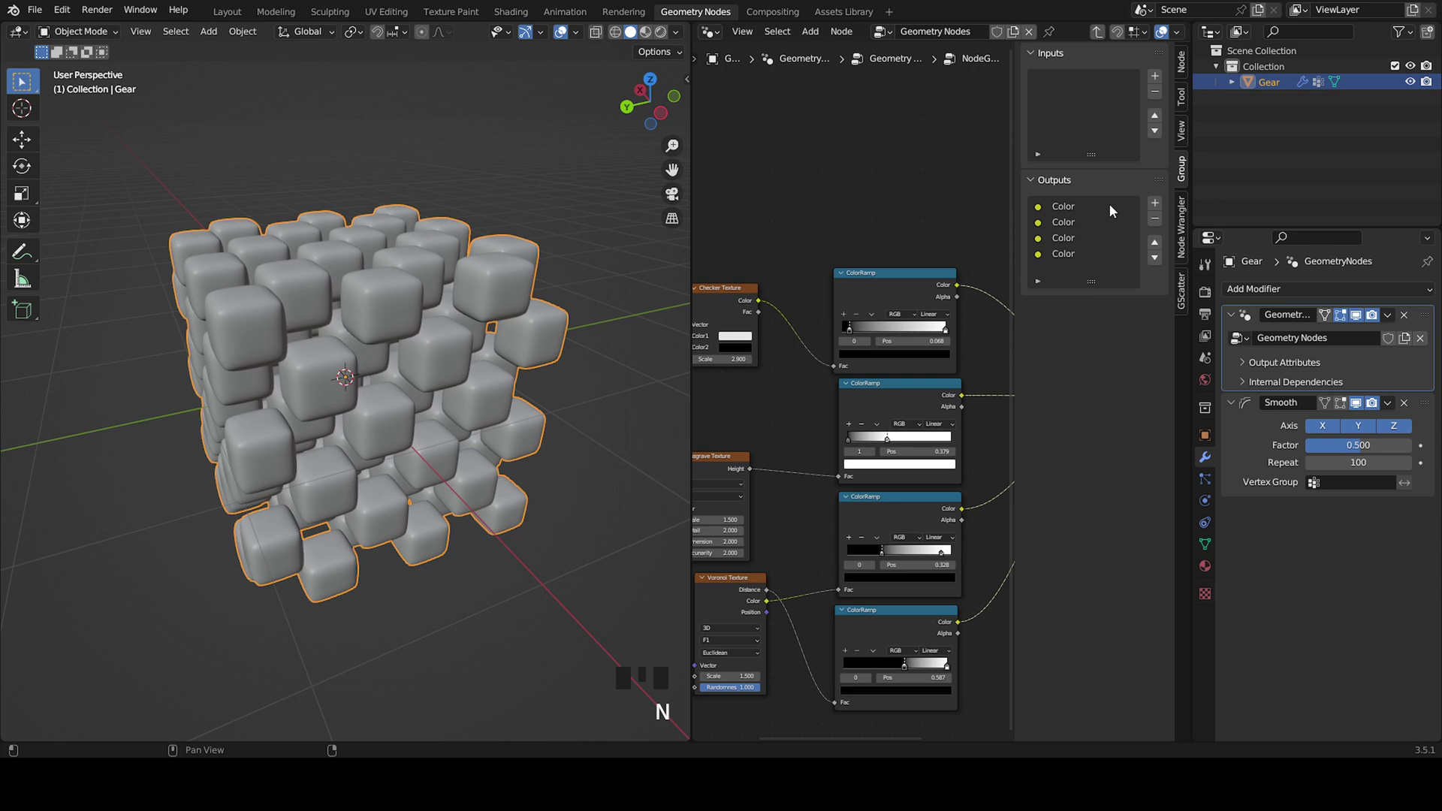
pyautogui.click(1059, 211)
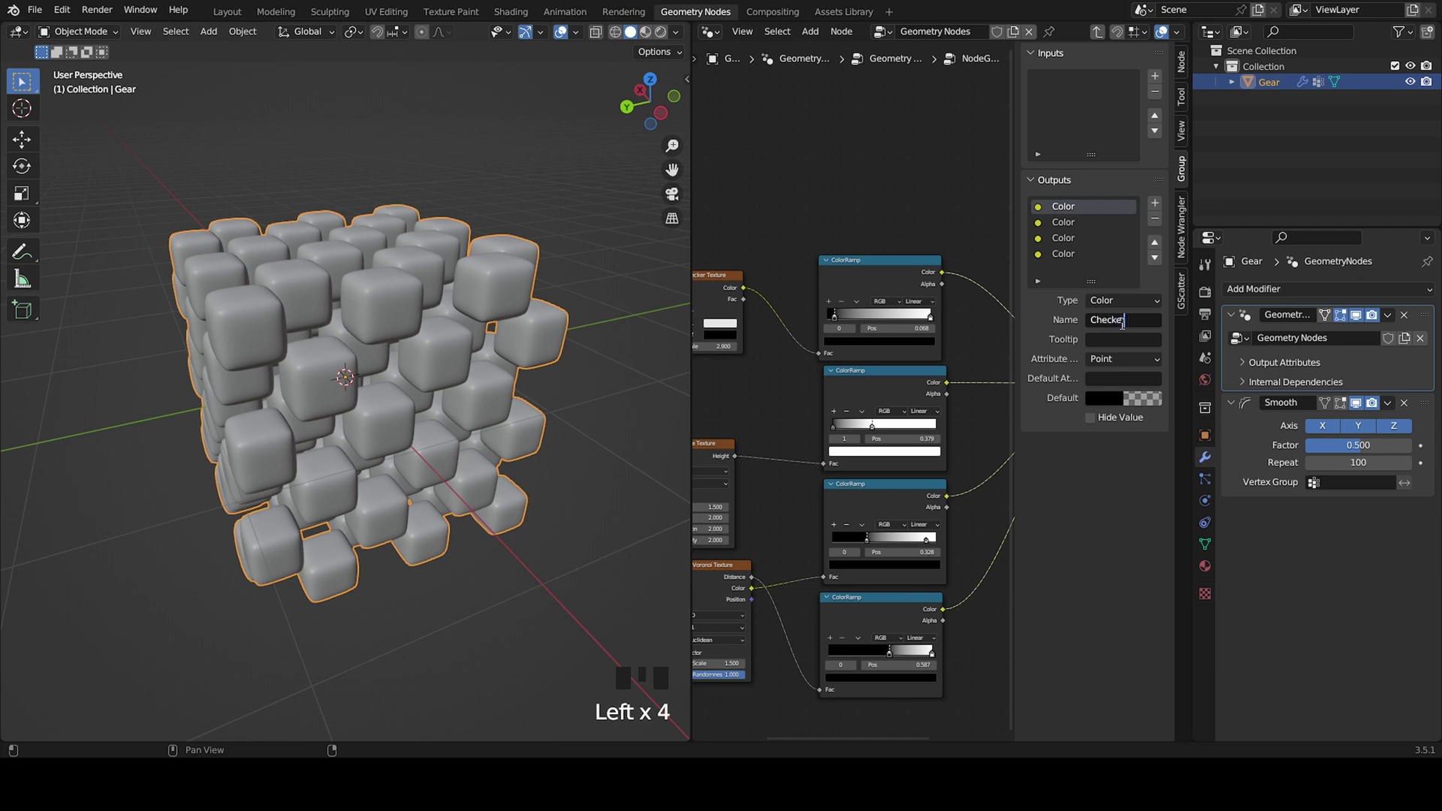
pyautogui.press('n')
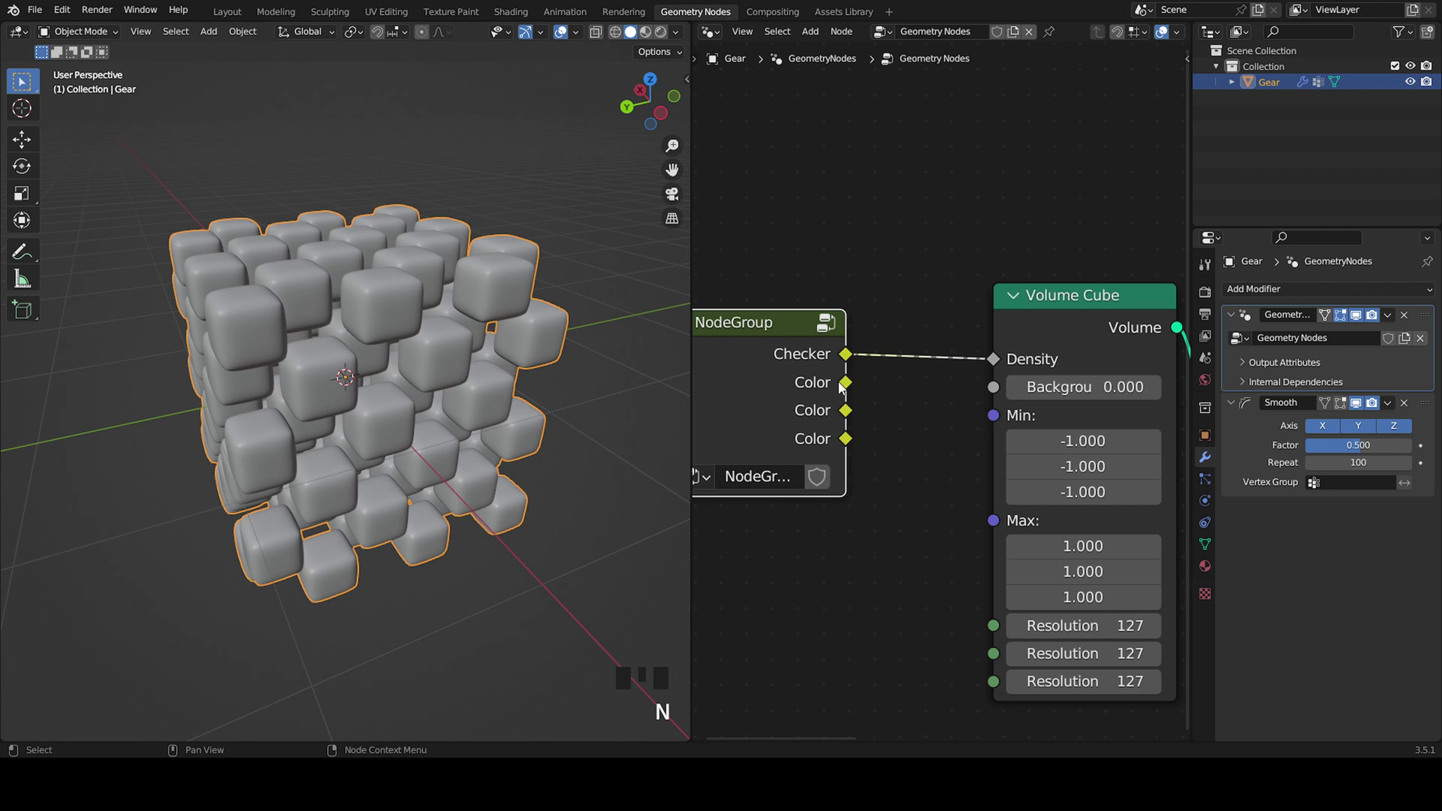
# - Connect the Checker output to the Volume Cube's Density socket
pyautogui.click(854, 389)
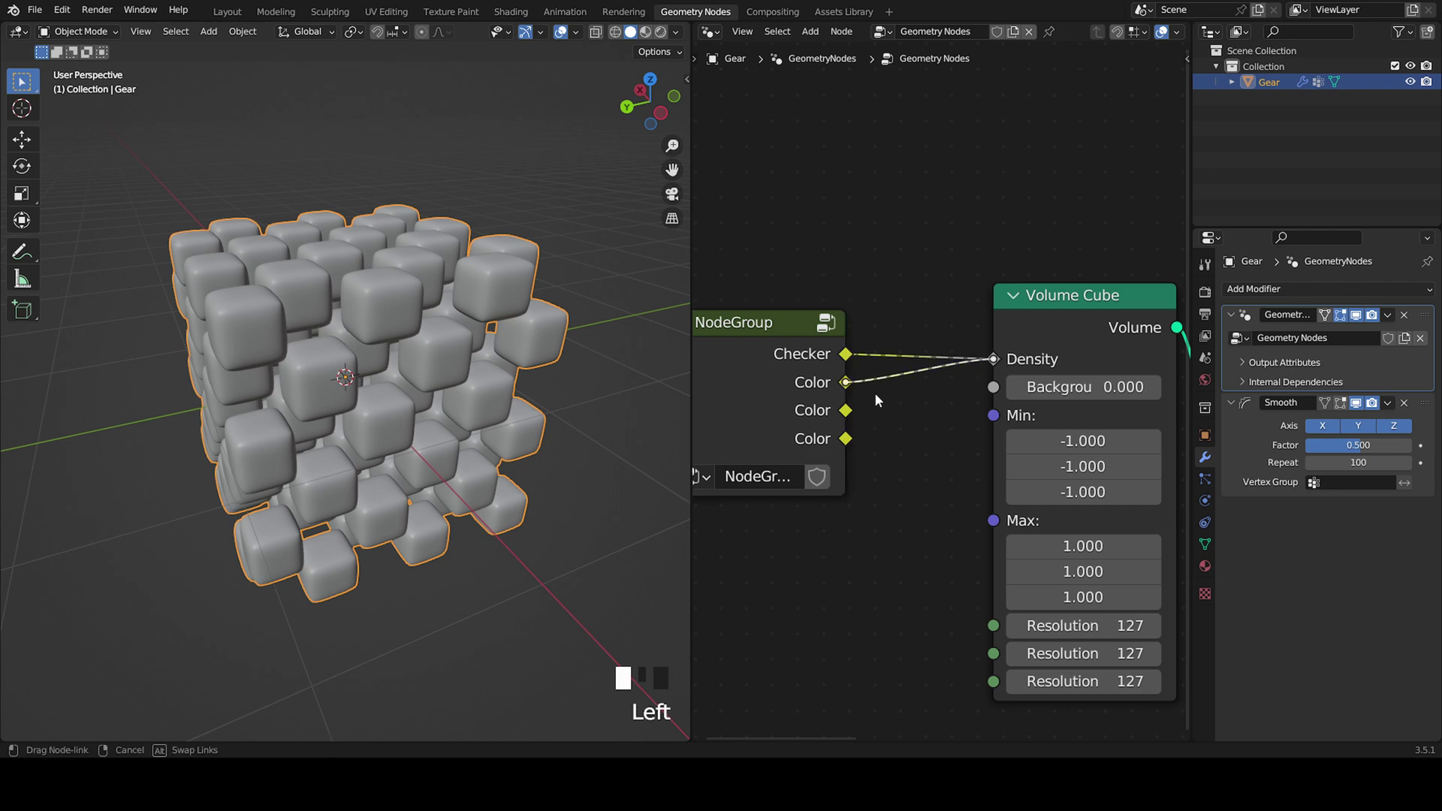
pyautogui.click(843, 413)
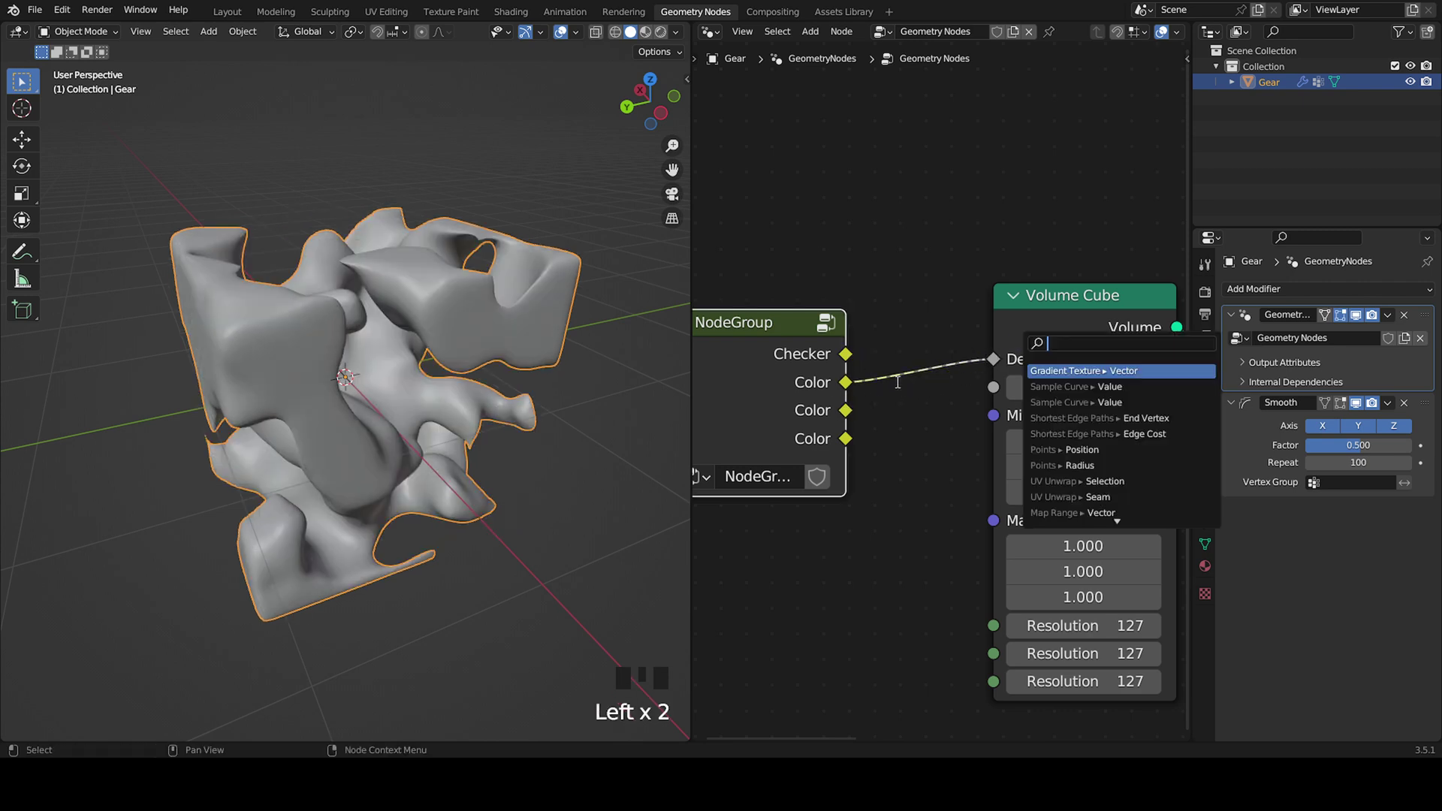
pyautogui.moveTo(852, 358); pyautogui.dragTo(883, 384)
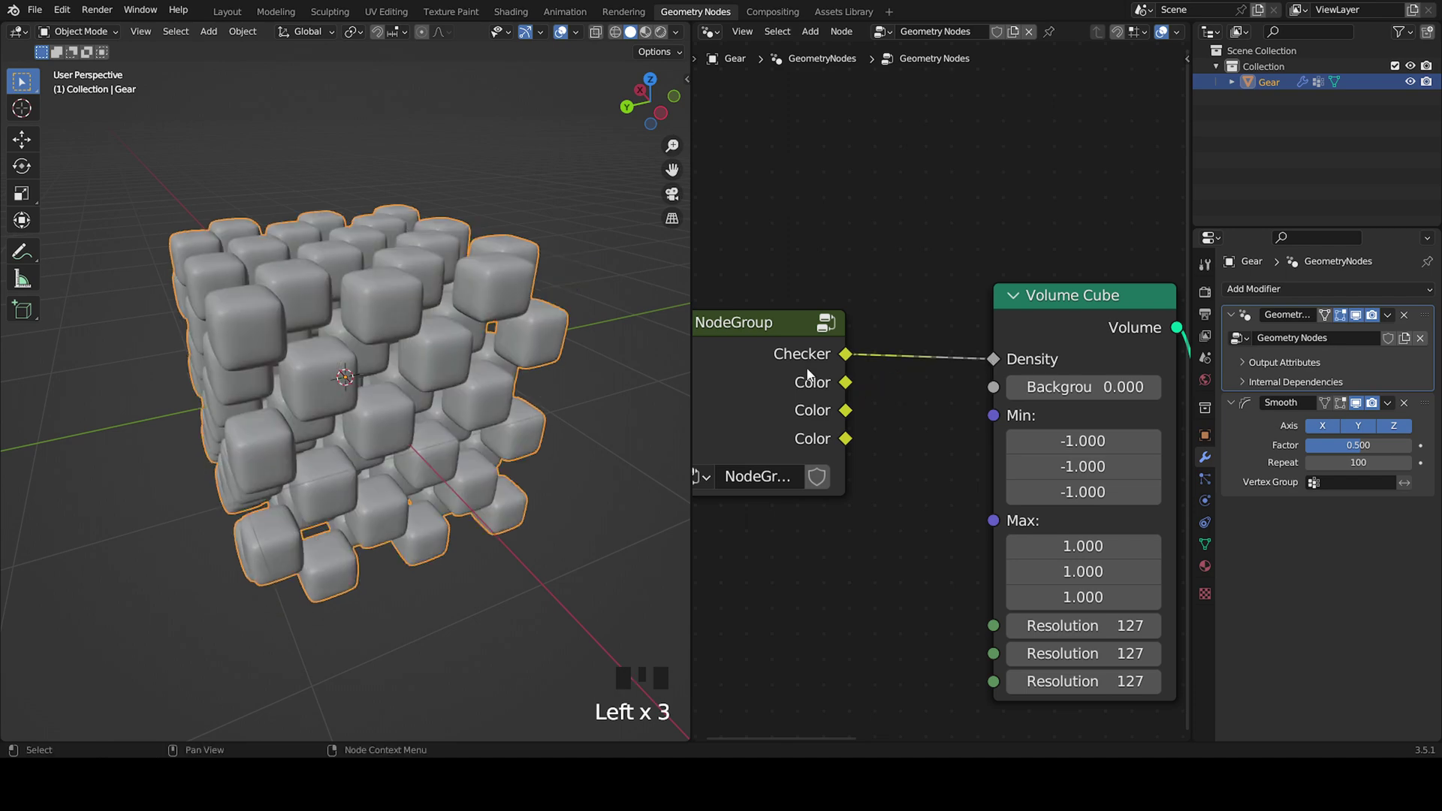
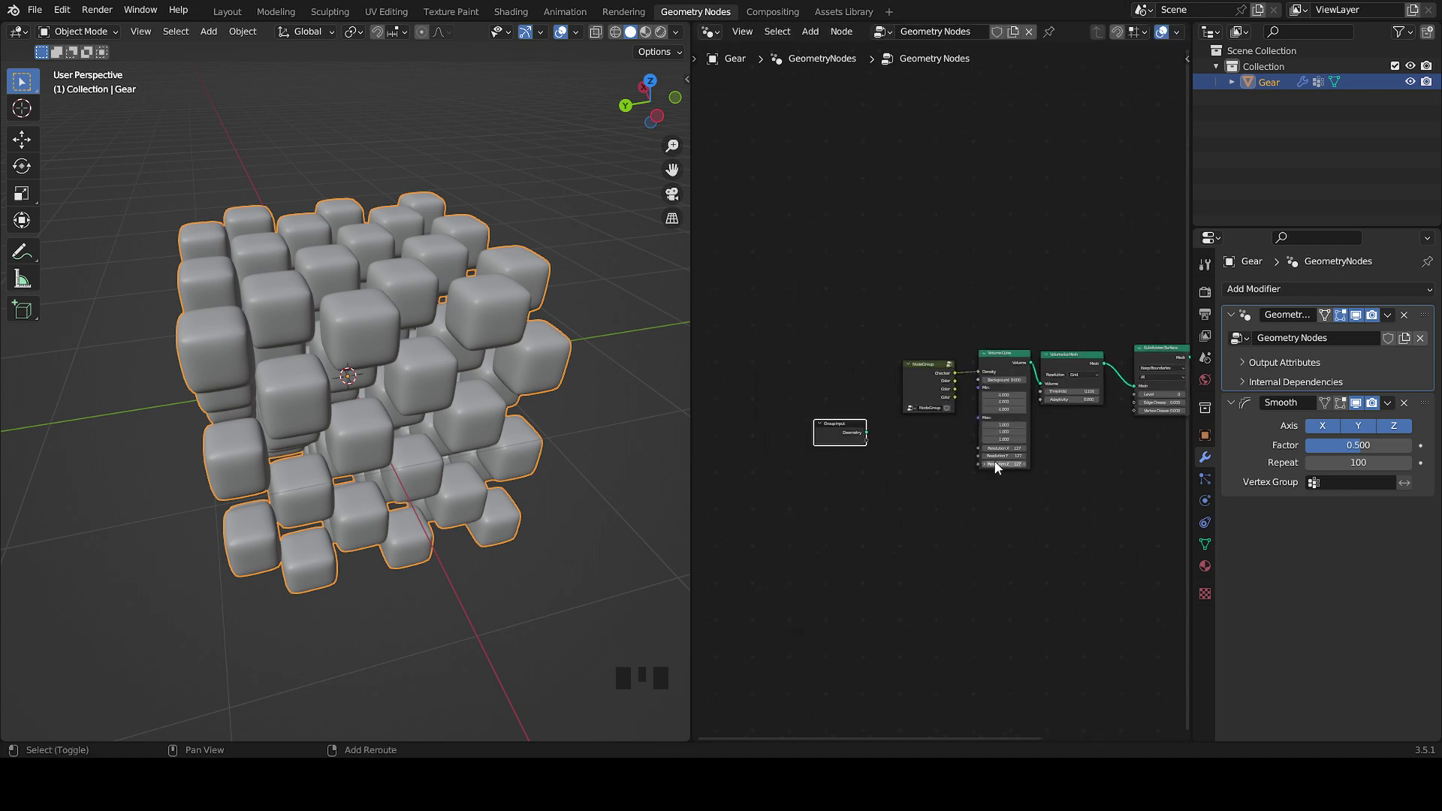
# - Feed one Group Input resolution value into the volume's Resolution X, Y and Z
pyautogui.click(881, 459)
pyautogui.moveTo(855, 464); pyautogui.dragTo(849, 466)
pyautogui.click(1010, 487)
pyautogui.moveTo(845, 466); pyautogui.dragTo(883, 487)
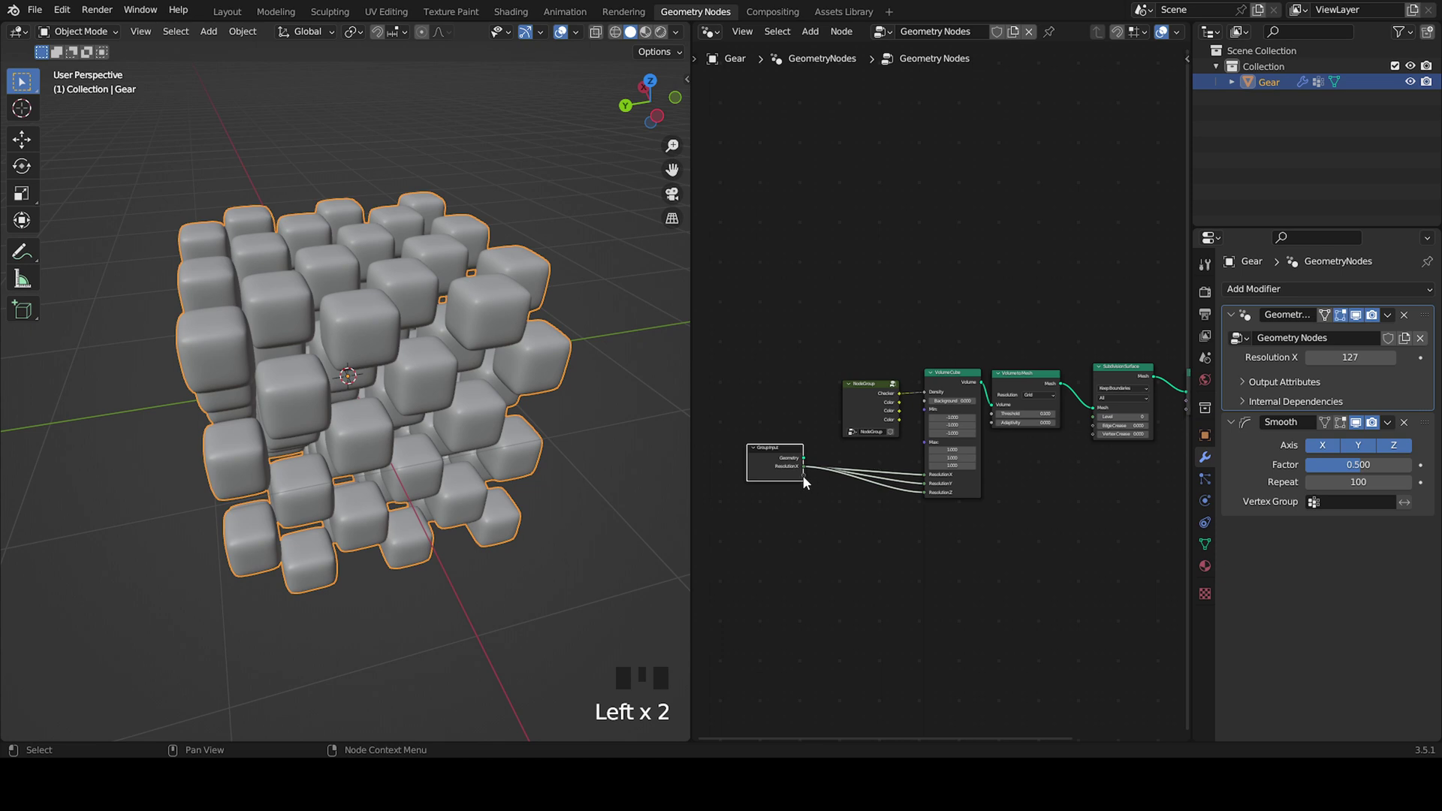
# - Expose subdivision Level, Shade Smooth and Material as further modifier inputs
pyautogui.moveTo(1003, 437); pyautogui.dragTo(1074, 391)
pyautogui.press('shift+a')
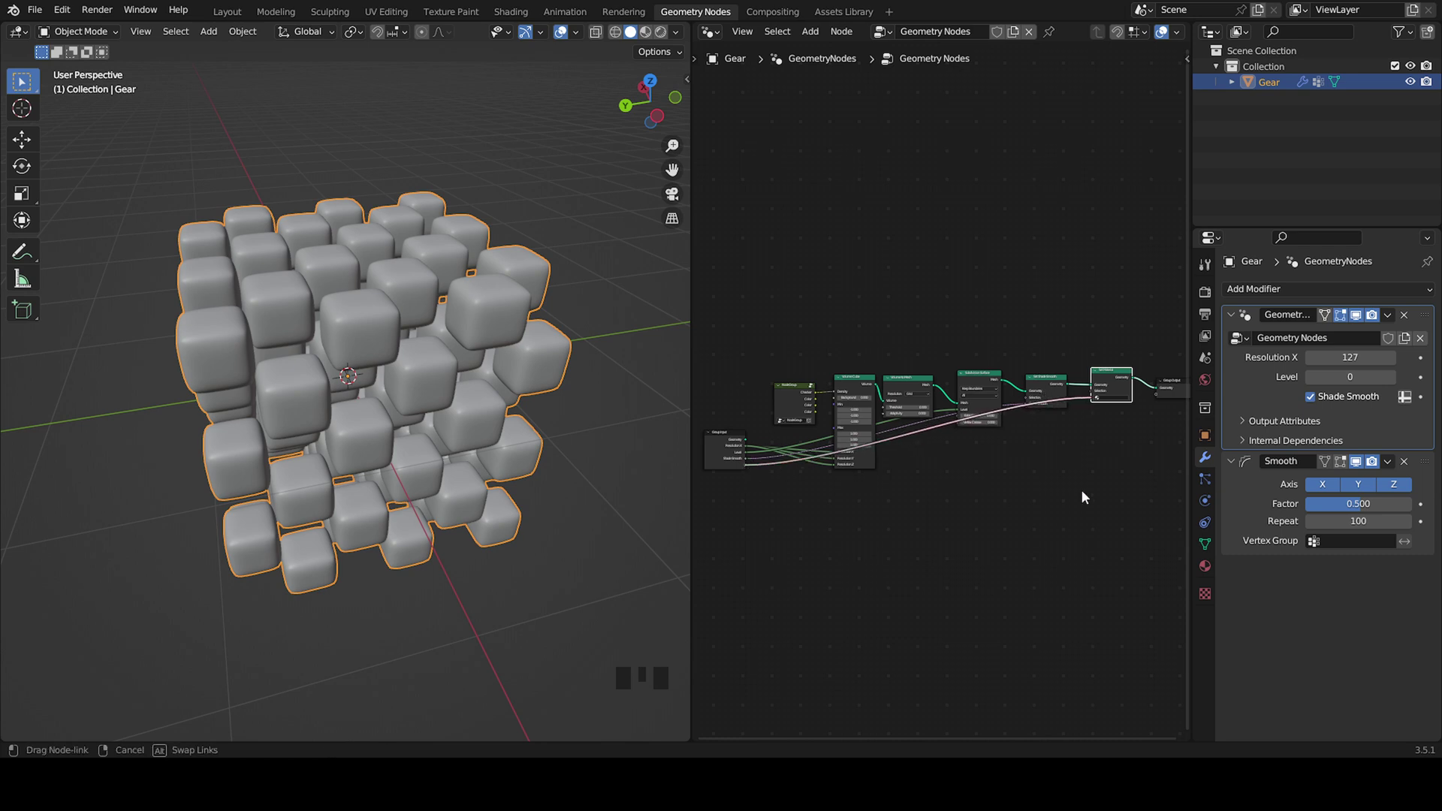
# - In the Shading workspace, create a new material for the Gear object
pyautogui.click(1143, 493)
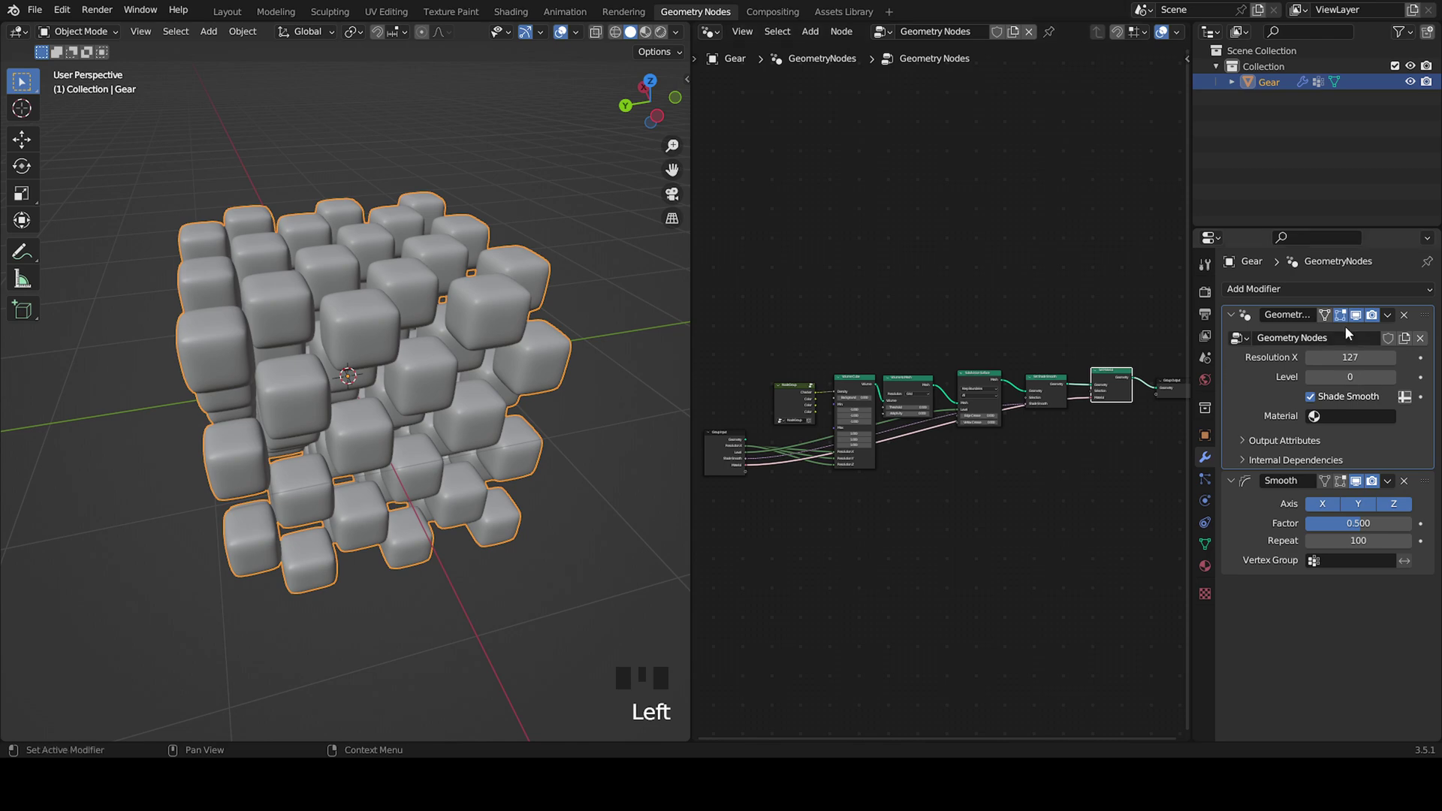
pyautogui.moveTo(380, 402); pyautogui.dragTo(236, 15)
pyautogui.click(237, 14)
pyautogui.middleClick(616, 435)
pyautogui.scroll(3)
pyautogui.moveTo(638, 419); pyautogui.dragTo(547, 47)
pyautogui.click(548, 47)
# - Set the material's Base Color to orange and preview the viewport in Rendered shading
pyautogui.scroll(3)
pyautogui.moveTo(453, 412); pyautogui.dragTo(516, 342)
pyautogui.click(515, 342)
pyautogui.middleClick(507, 353)
pyautogui.scroll(3)
pyautogui.scroll(3)
pyautogui.moveTo(879, 375); pyautogui.dragTo(917, 221)
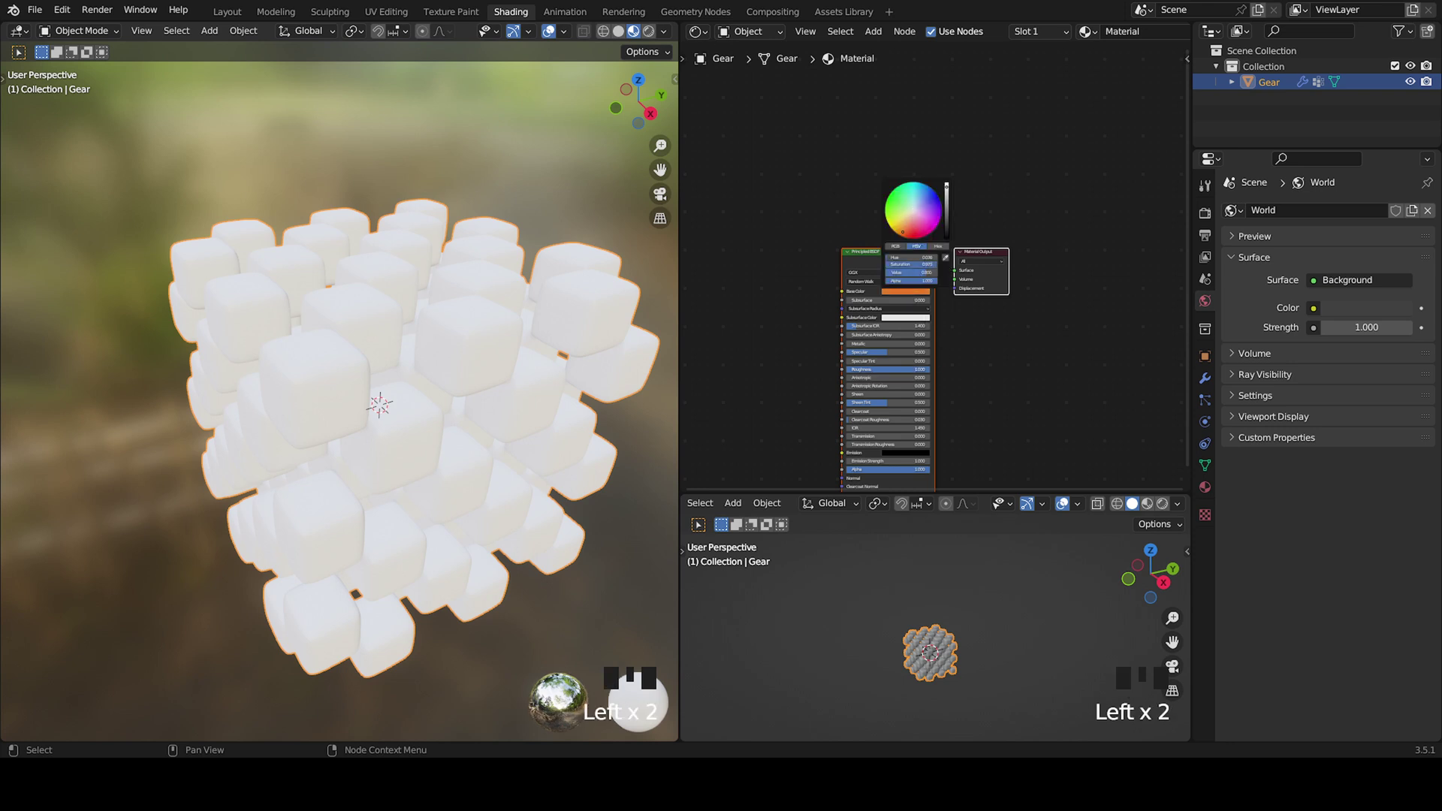
pyautogui.click(649, 33)
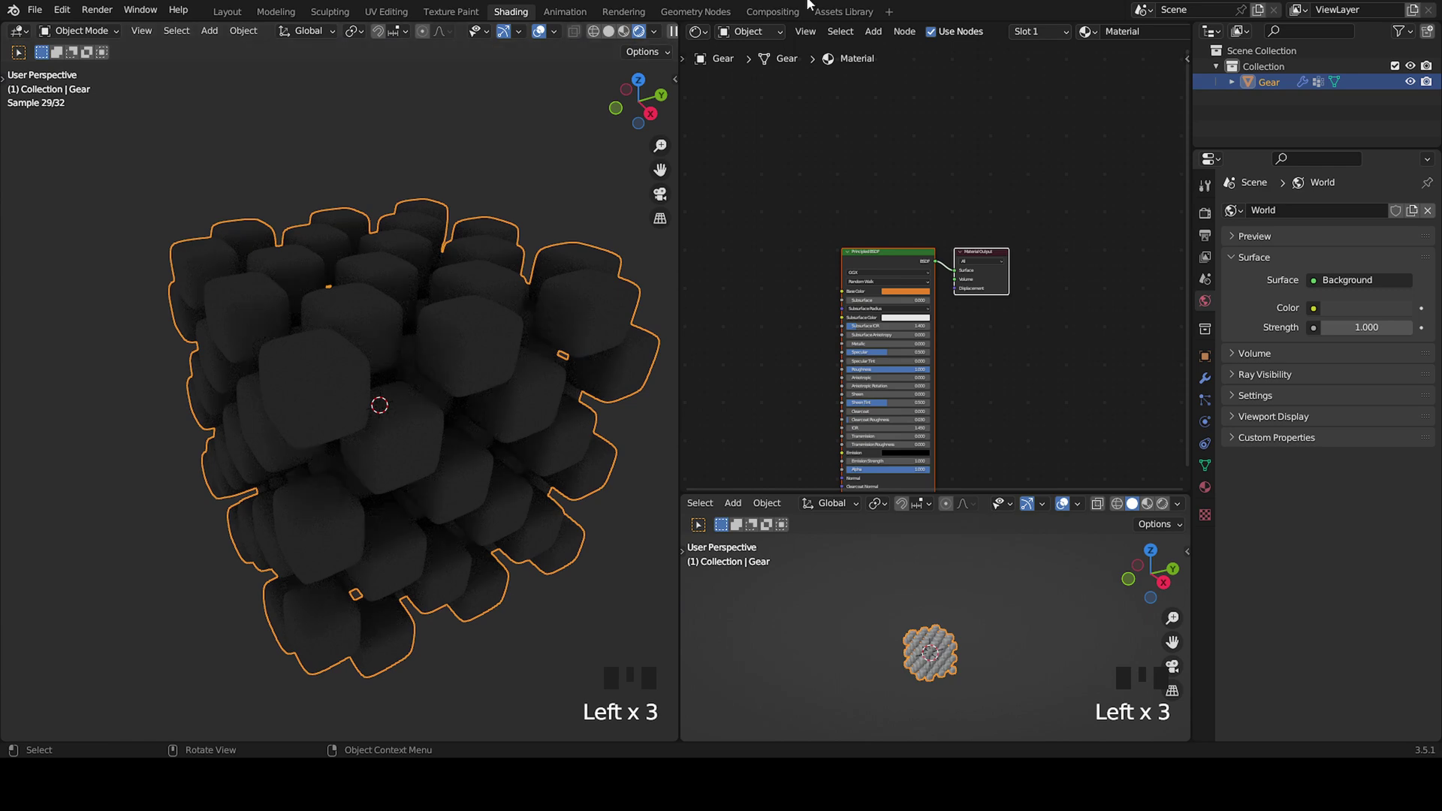
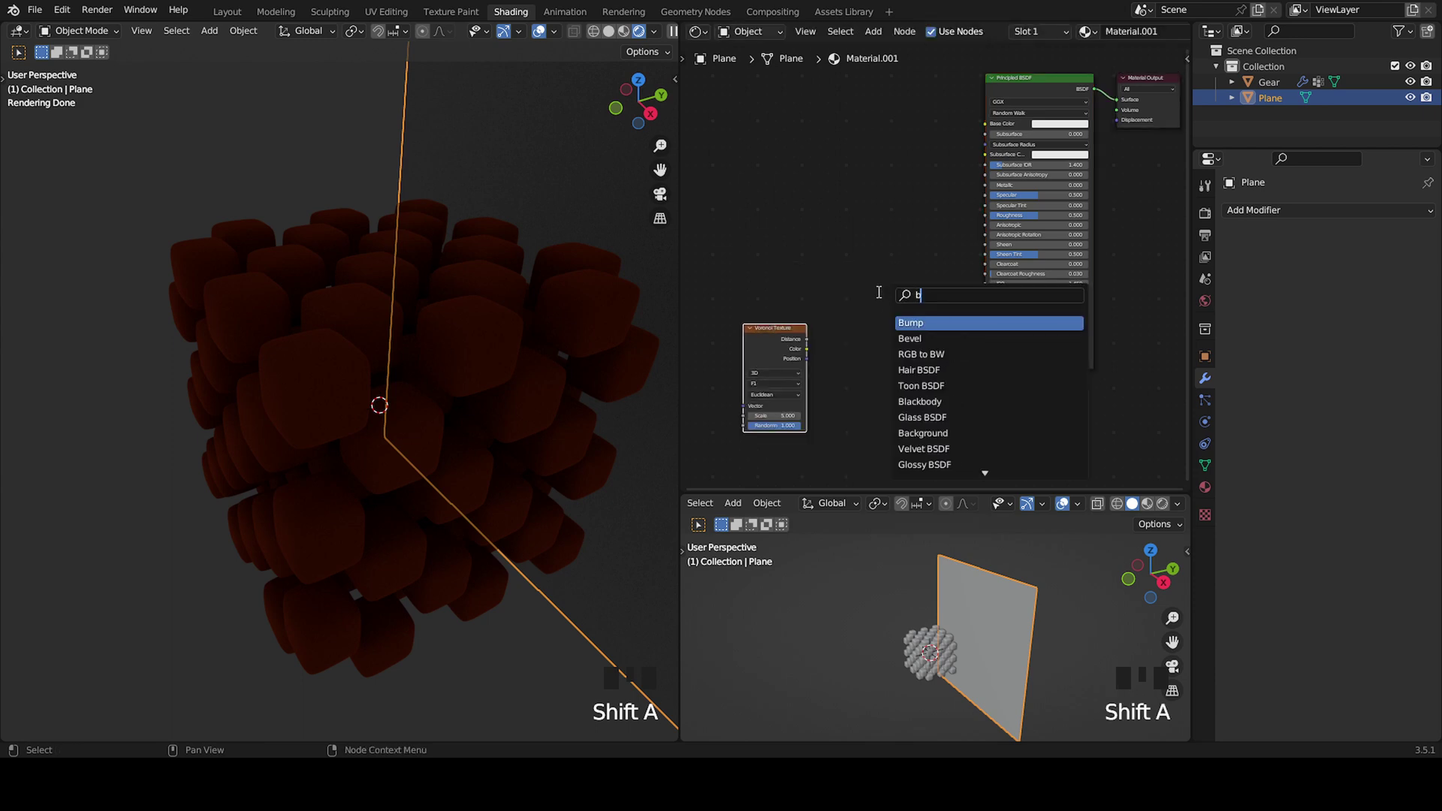
# - Add Bump and ColorRamp nodes and give the Voronoi texture coordinate mapping
pyautogui.press('shift+a')
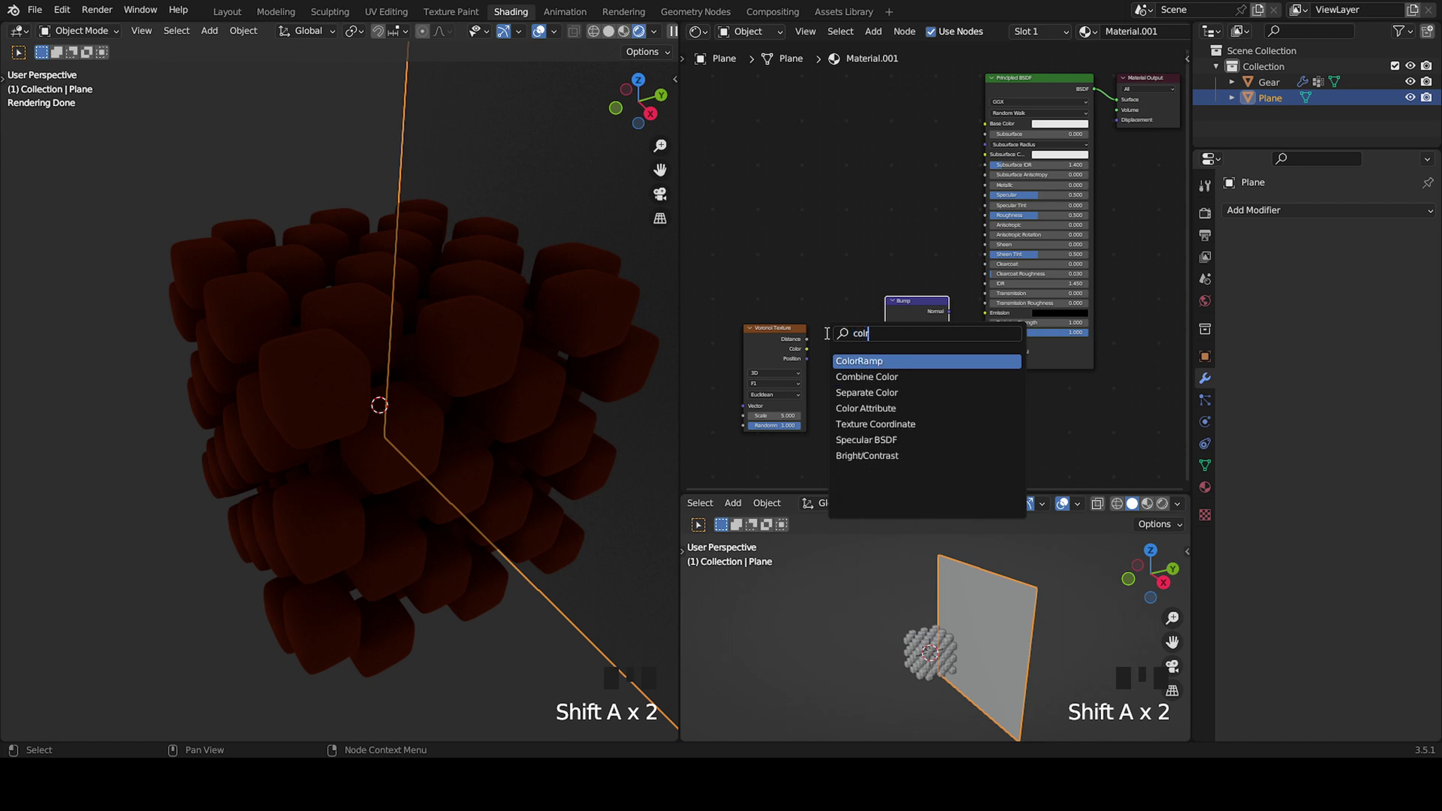
pyautogui.press('shift+a')
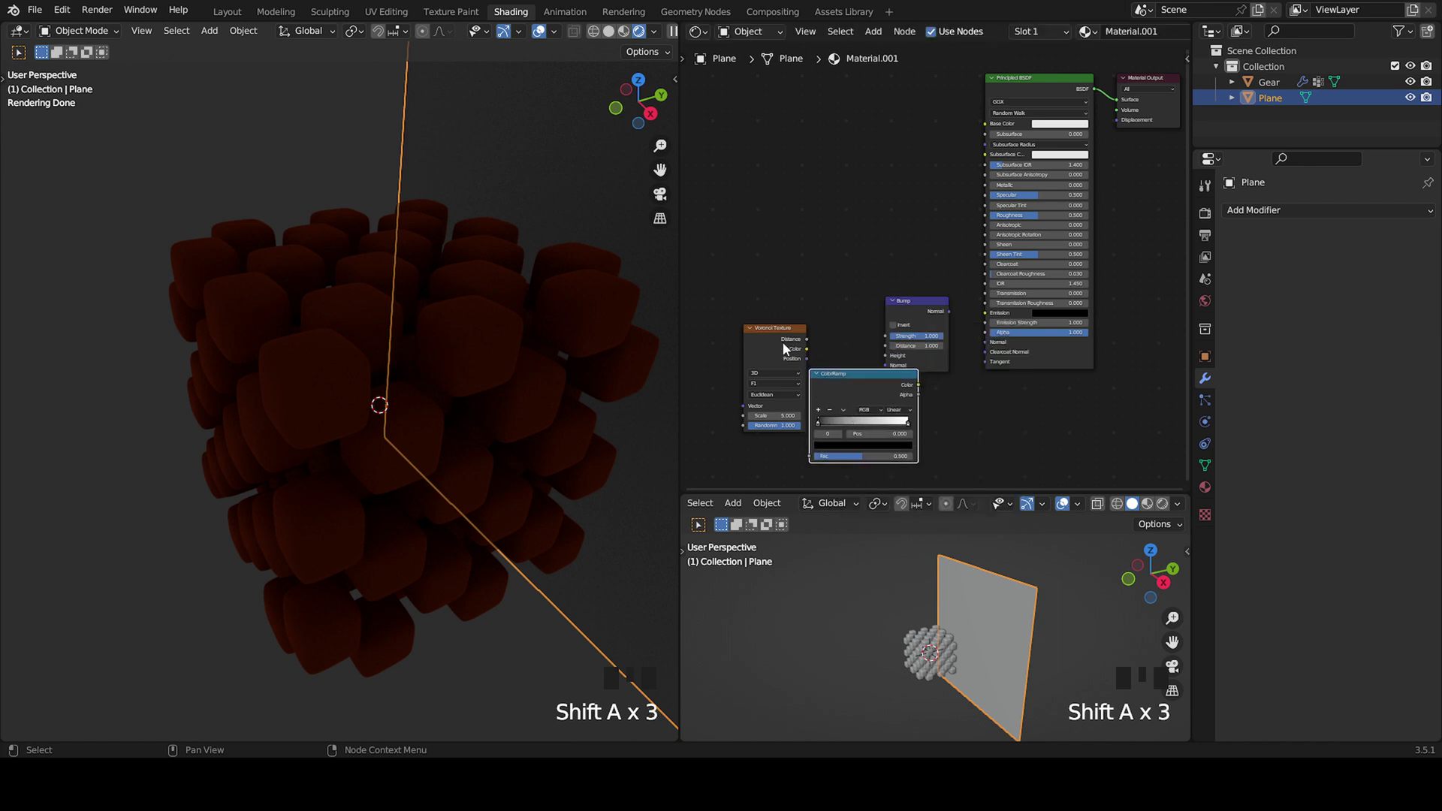
pyautogui.moveTo(890, 315); pyautogui.dragTo(815, 296)
pyautogui.press('ctrl+t')
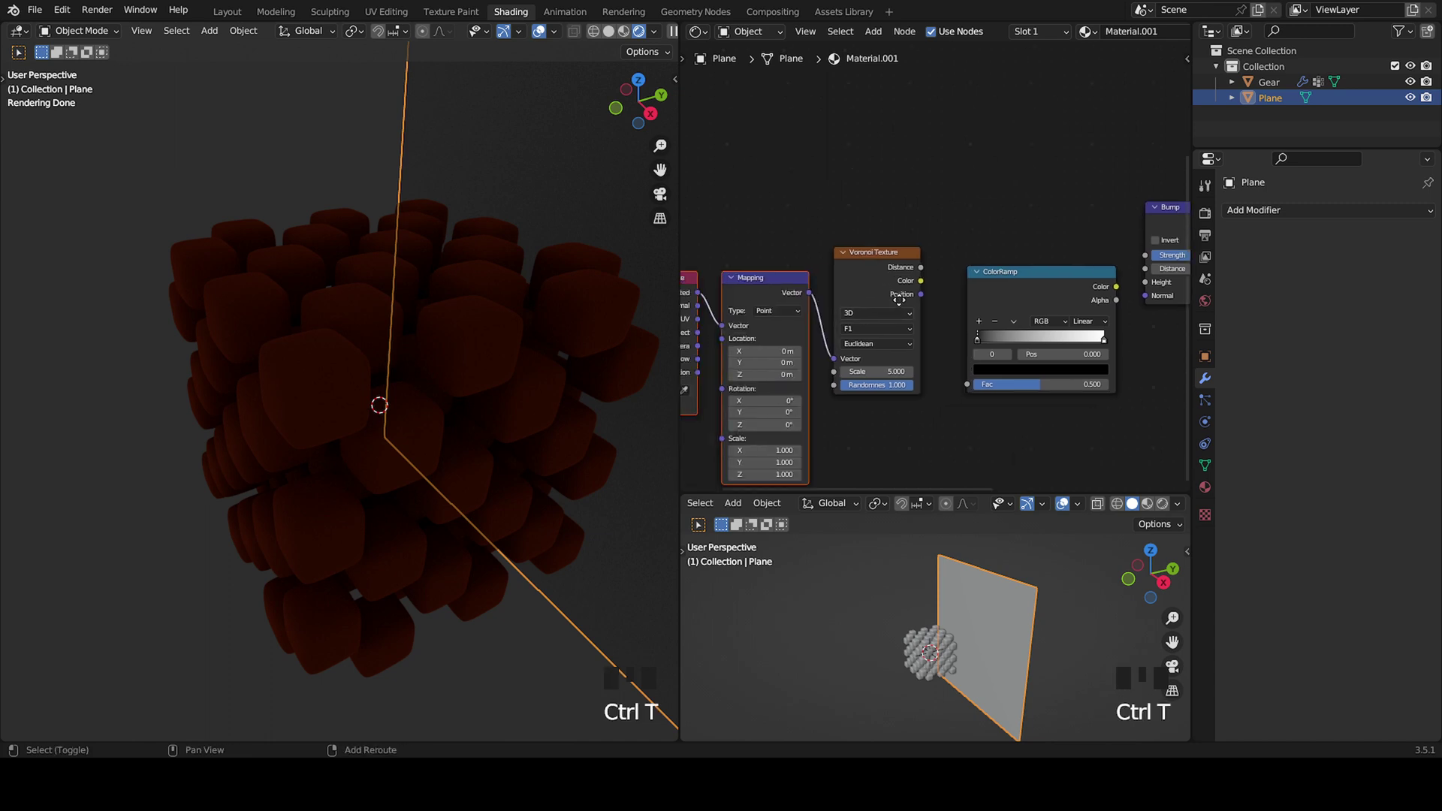
pyautogui.moveTo(868, 300); pyautogui.dragTo(907, 400)
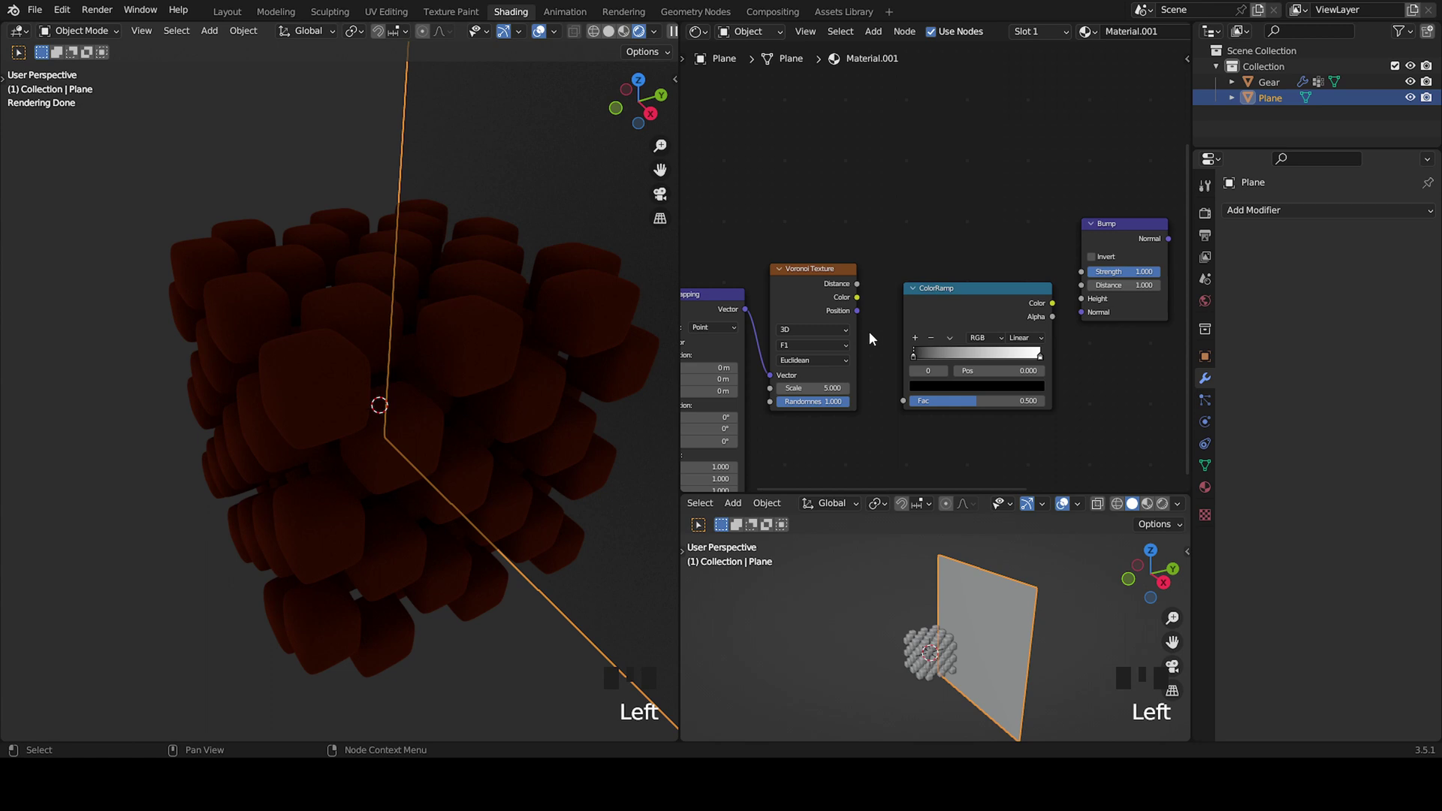
# - Link Voronoi into the ColorRamp, the ramp into Bump Height, and Bump into the BSDF Normal
pyautogui.click(861, 303)
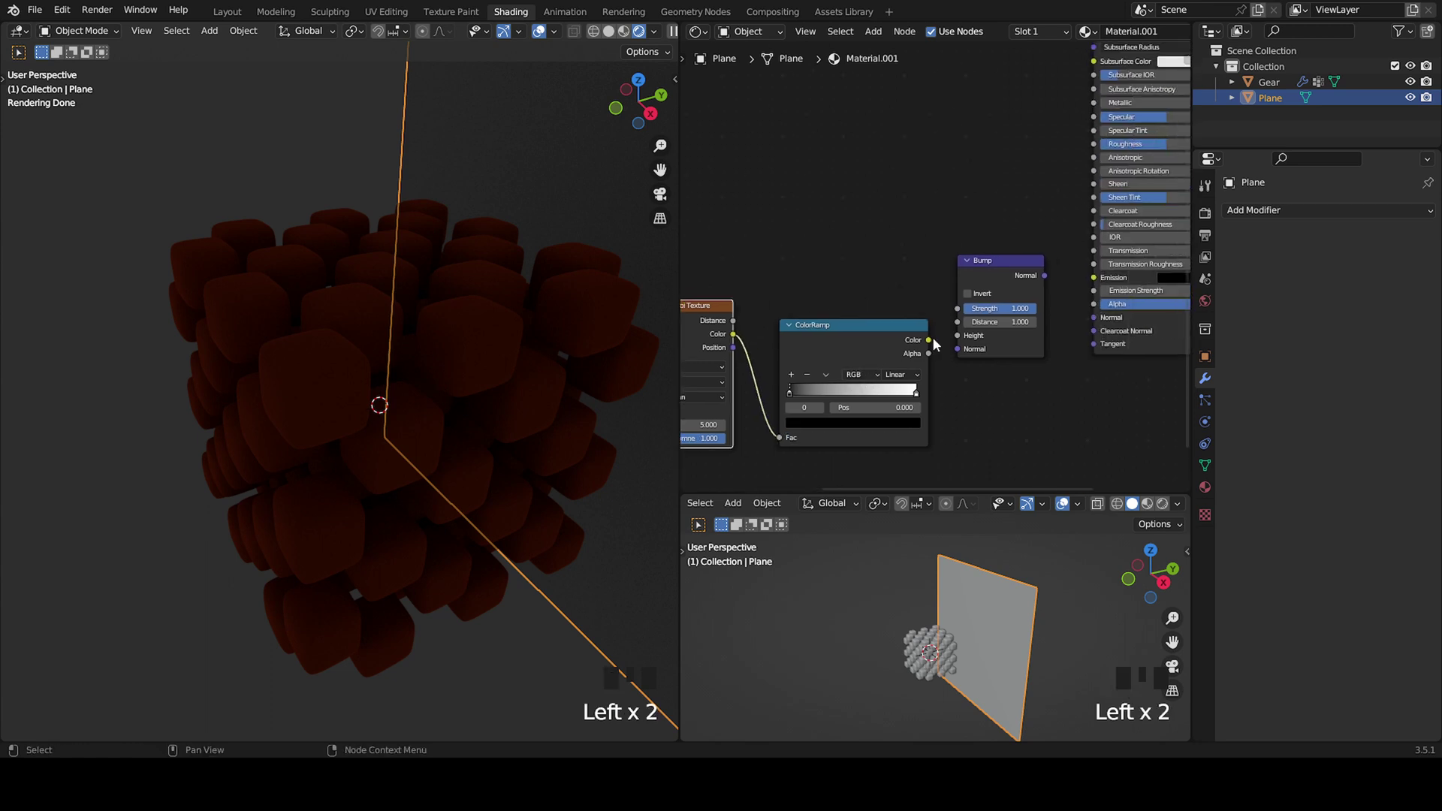
pyautogui.click(931, 345)
pyautogui.click(1009, 302)
pyautogui.scroll(-3)
pyautogui.scroll(-3)
pyautogui.moveTo(559, 343); pyautogui.dragTo(373, 387)
pyautogui.scroll(3)
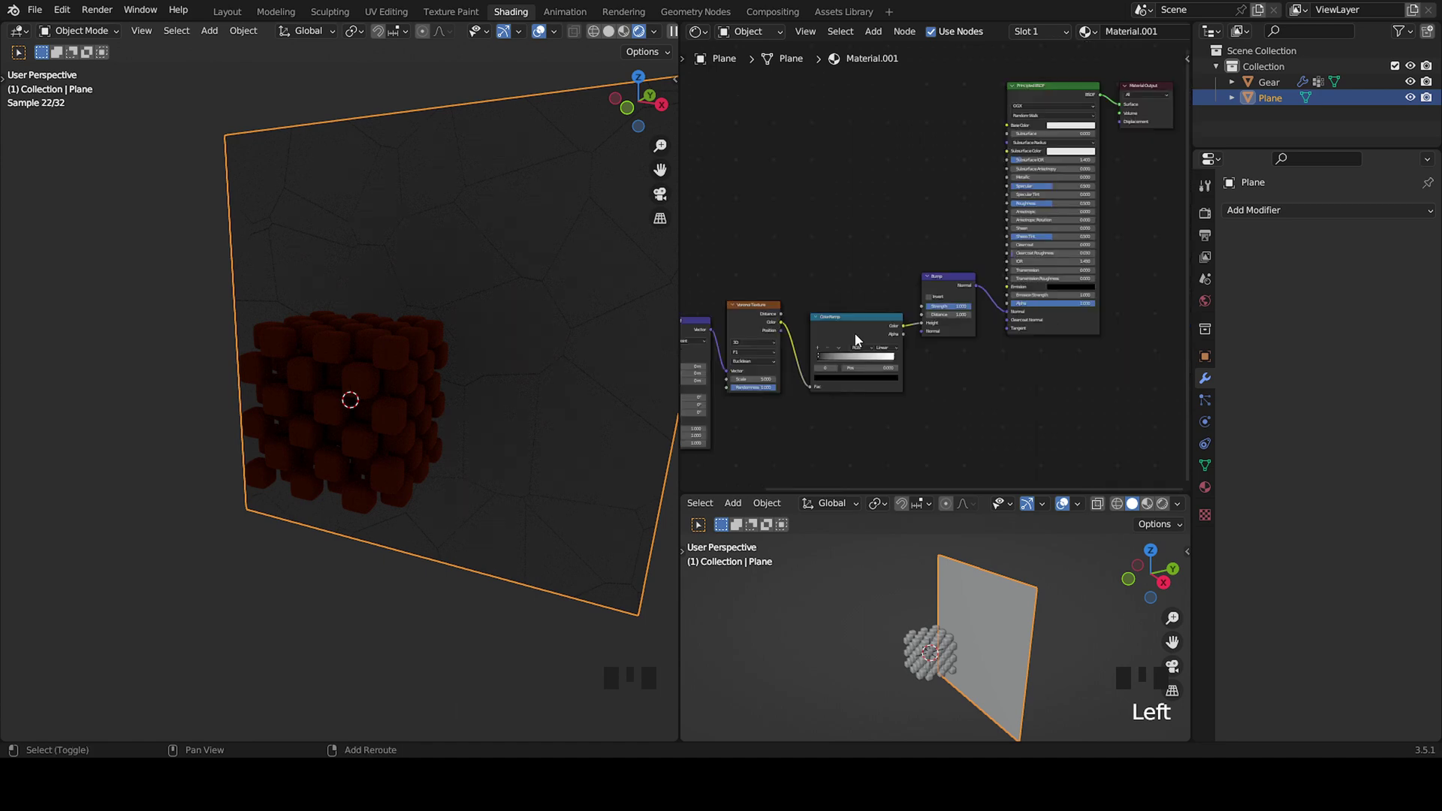
# - In the Layout workspace, add a Camera object to the scene
pyautogui.moveTo(861, 339); pyautogui.dragTo(244, 15)
pyautogui.click(243, 15)
pyautogui.moveTo(696, 434); pyautogui.dragTo(802, 384)
pyautogui.scroll(3)
pyautogui.click(916, 400)
pyautogui.moveTo(900, 402); pyautogui.dragTo(614, 564)
pyautogui.press('shift+a')
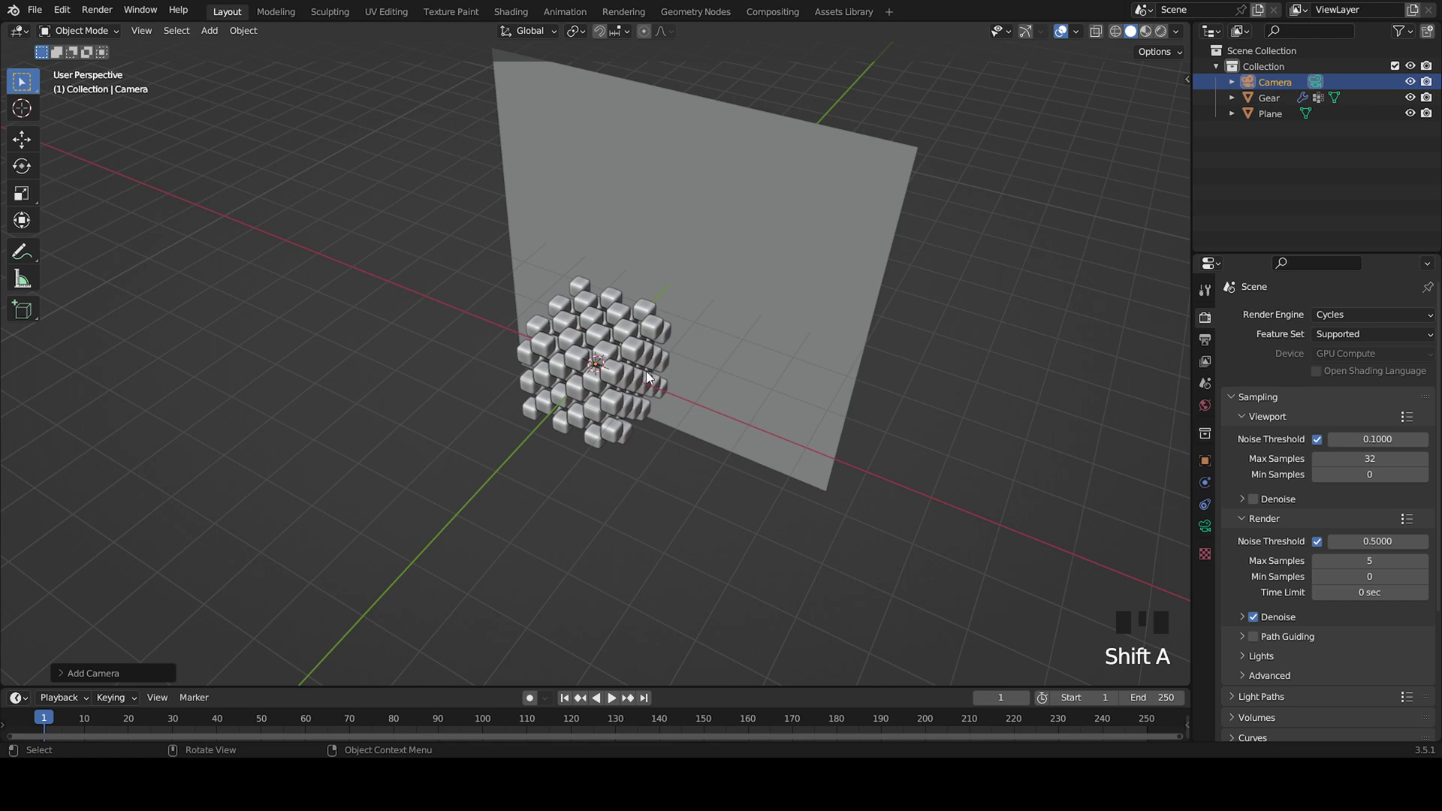
# - Clear the camera's transforms, rotate it 90° on X to face the cheese, move it in front and view through it
pyautogui.press('alt+g')
pyautogui.press('alt+r')
pyautogui.middleClick(700, 348)
pyautogui.scroll(3)
pyautogui.press('r')
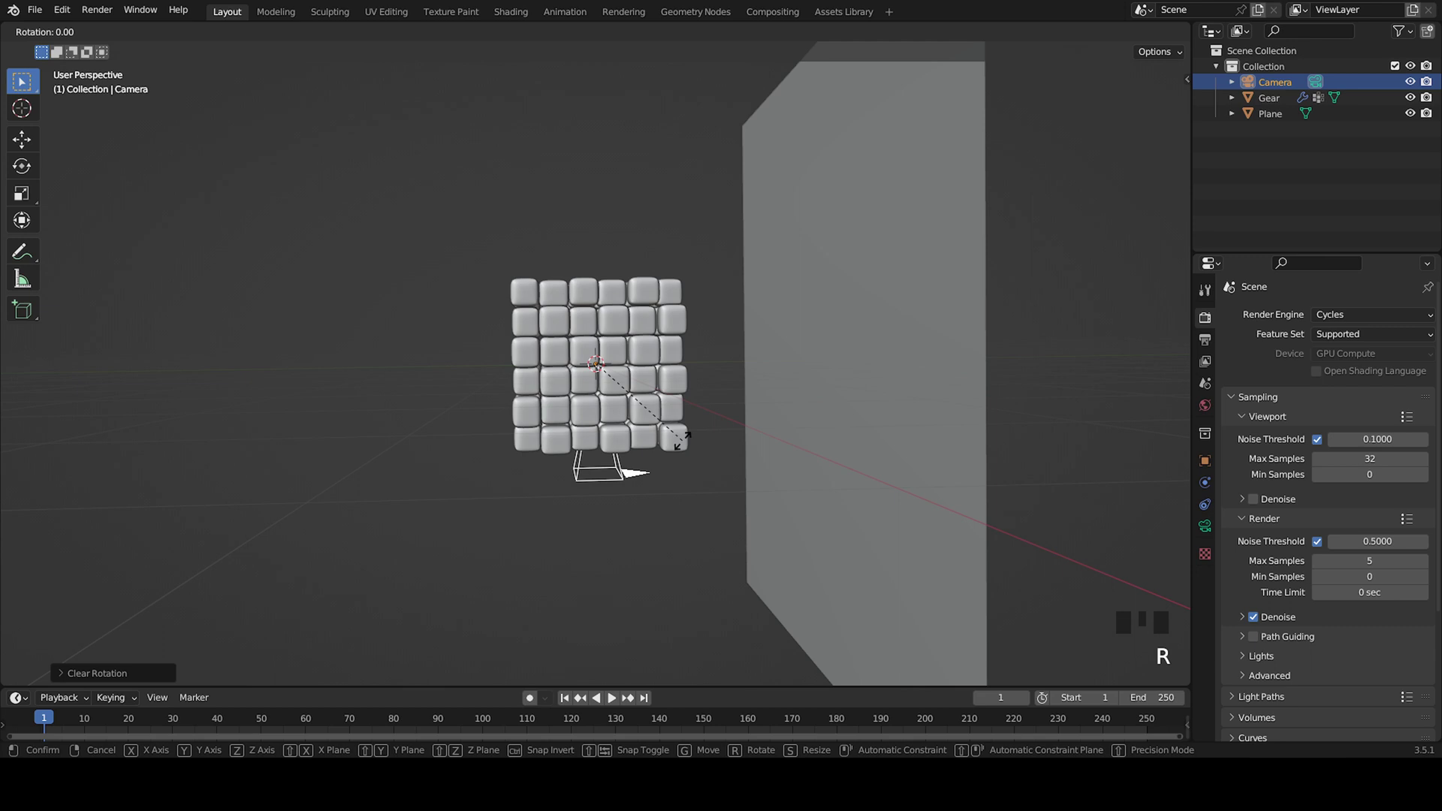
pyautogui.scroll(-3)
pyautogui.press('g')
pyautogui.middleClick(424, 397)
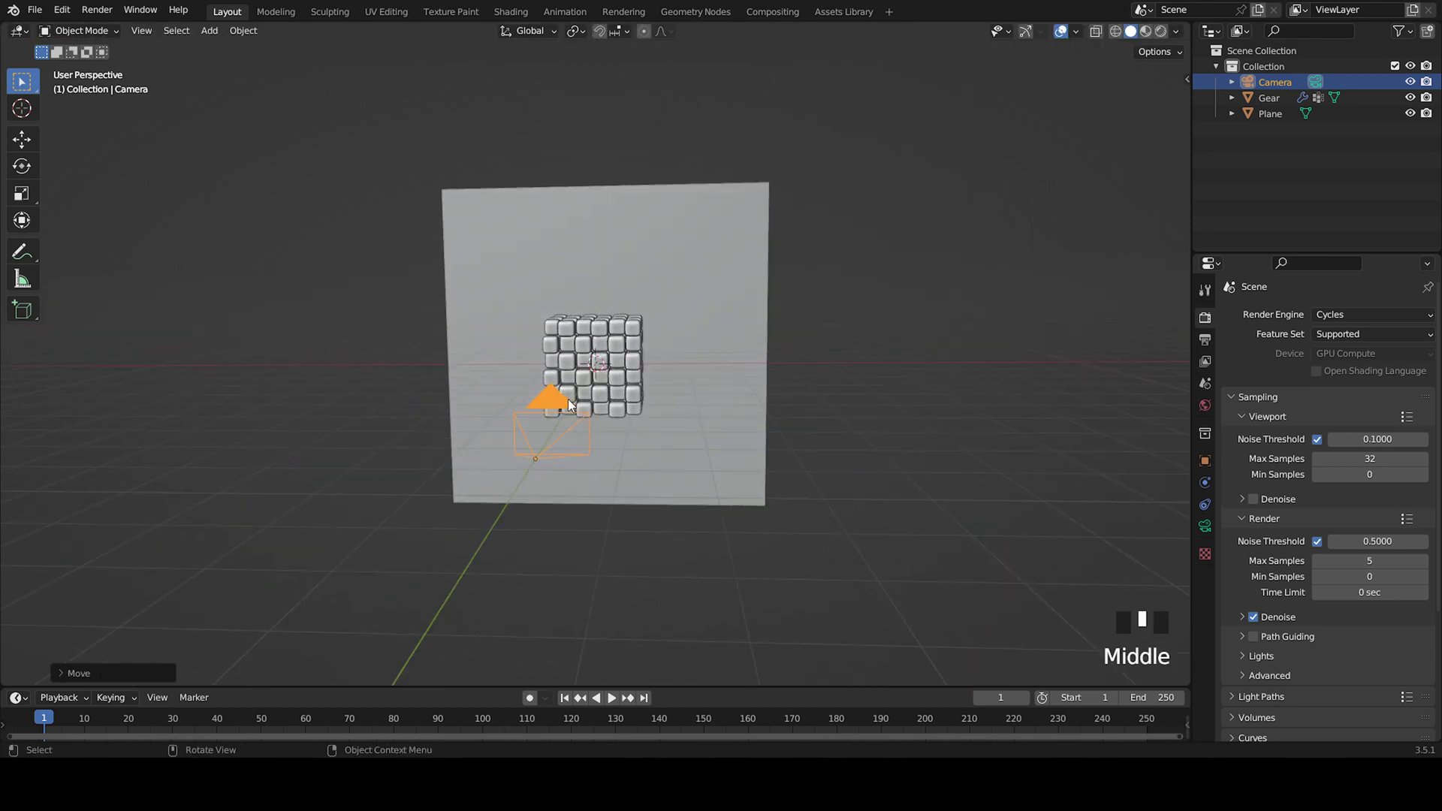
pyautogui.press('KP_0')
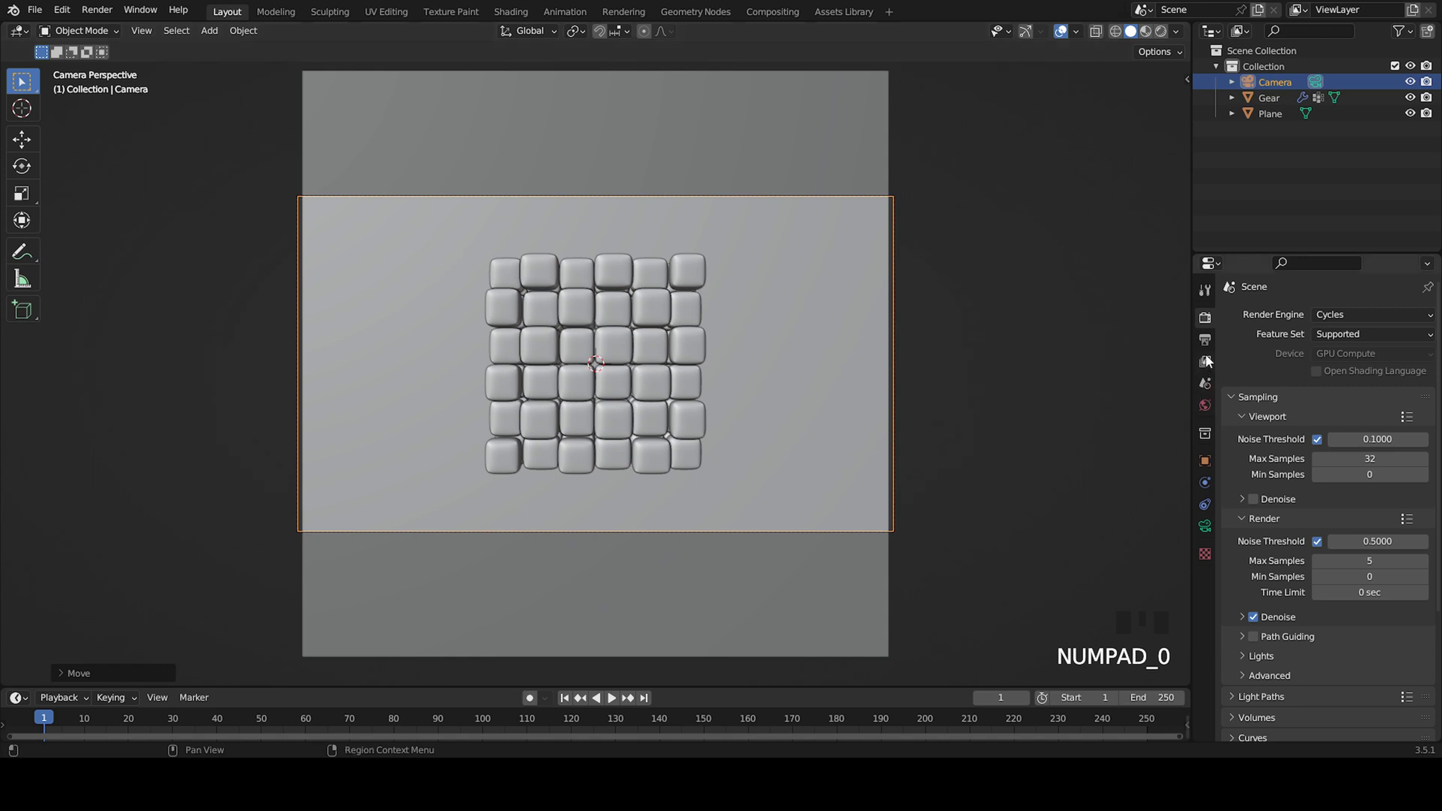
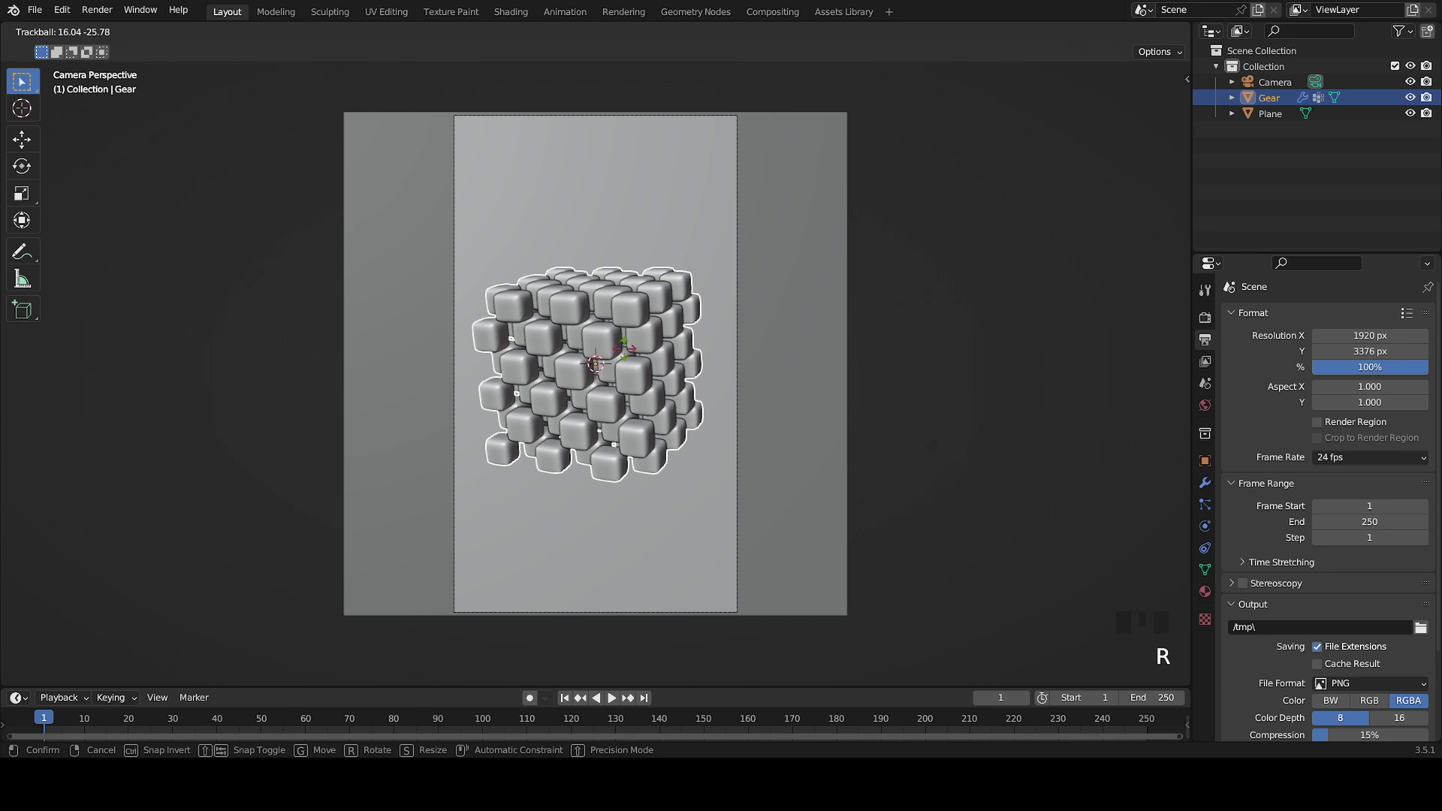
# - Confirm the cheese's tilted orientation and add an Area light to the scene
pyautogui.click(931, 364)
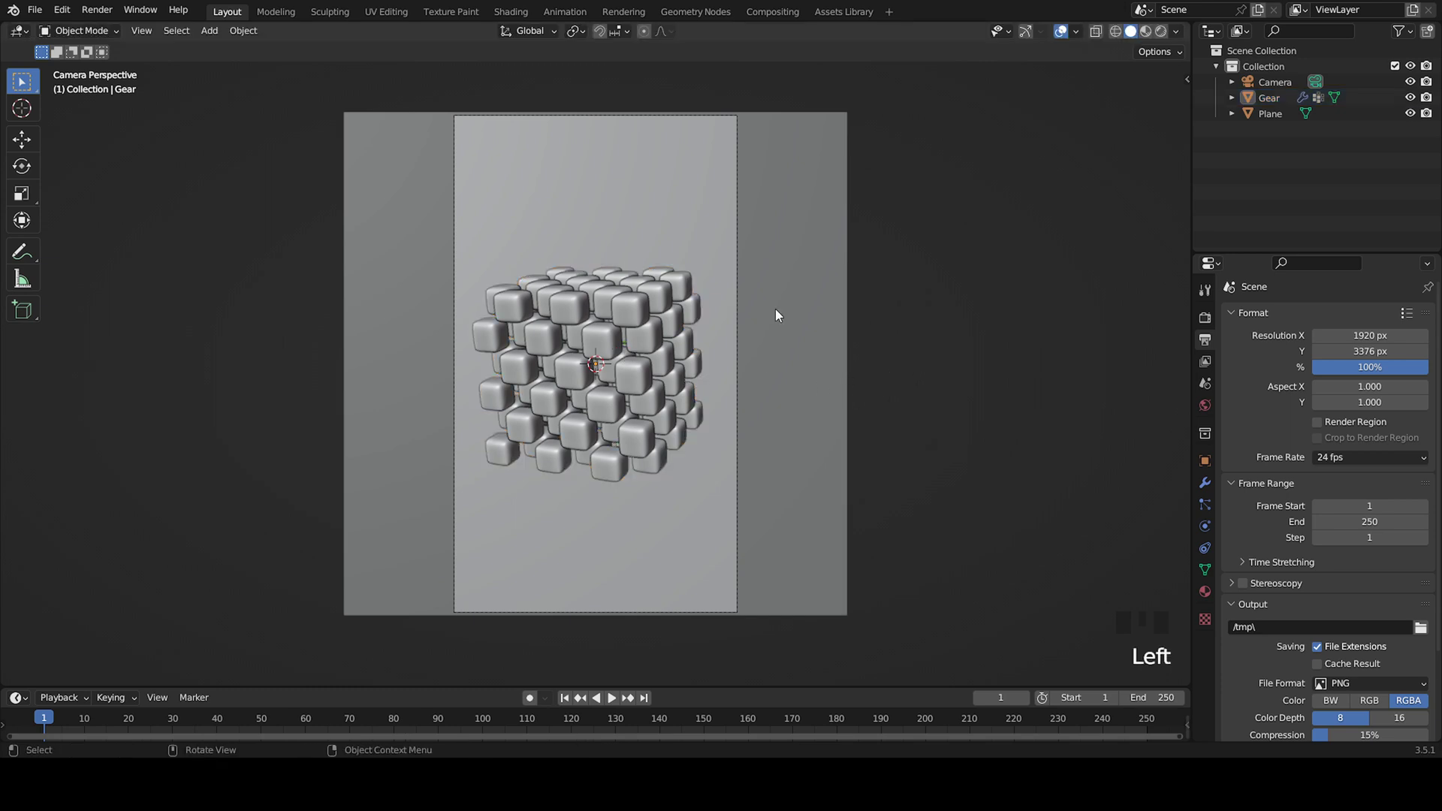
pyautogui.middleClick(913, 211)
pyautogui.scroll(-3)
pyautogui.press('shift+a')
pyautogui.middleClick(743, 383)
# - Move the Area light off to the side and rotate it to shine on the cheese
pyautogui.press('g')
pyautogui.middleClick(991, 289)
pyautogui.press('g')
pyautogui.press('t')
pyautogui.press('t')
pyautogui.press('t')
pyautogui.press('r')
pyautogui.middleClick(790, 481)
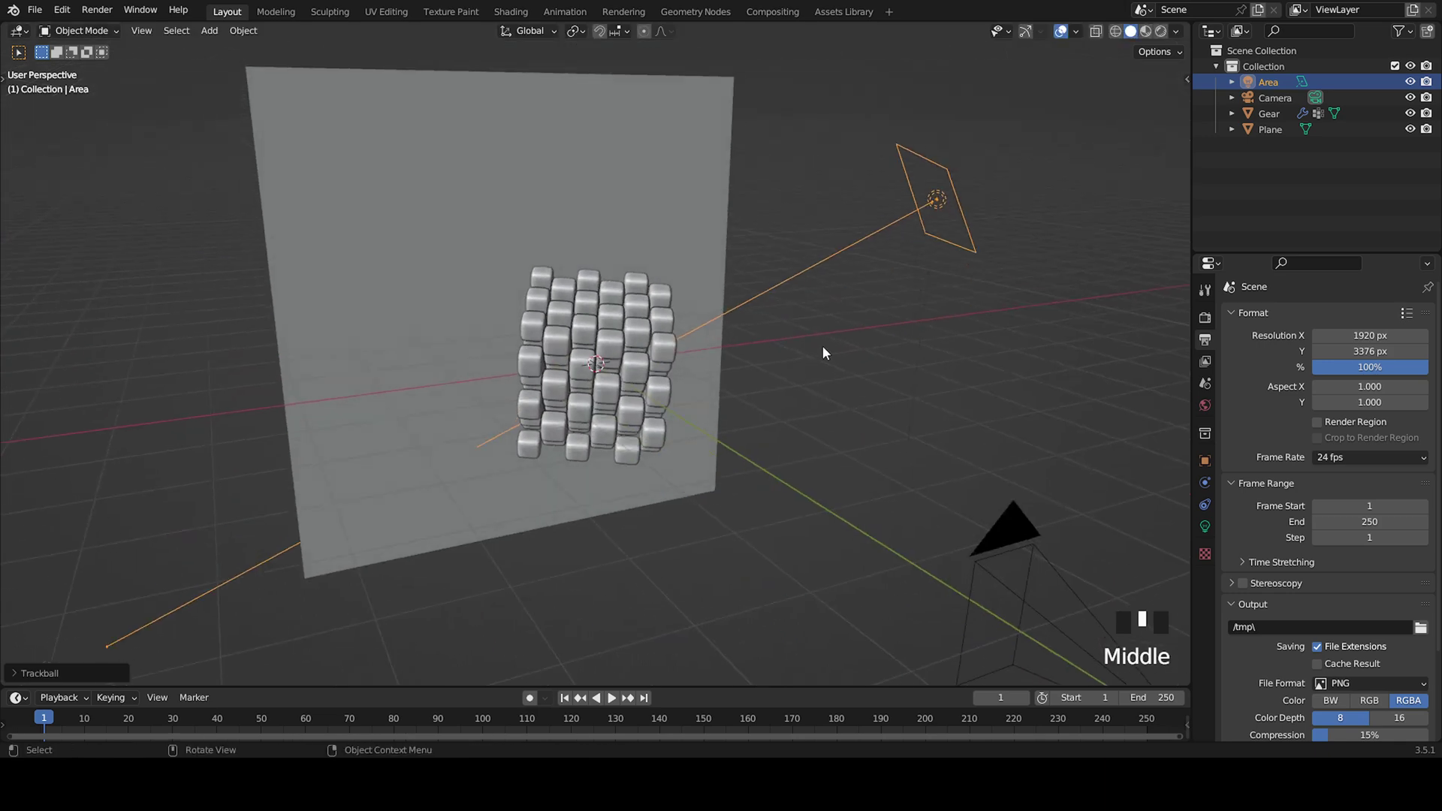